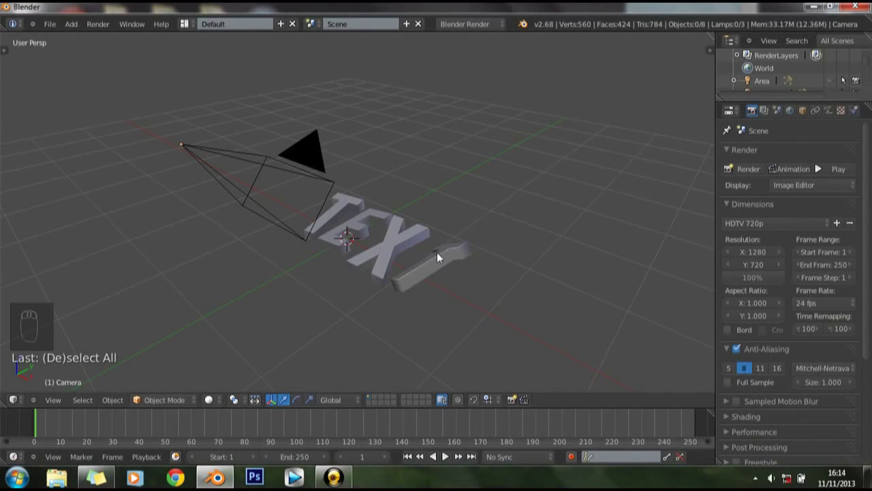
# Step: Orbit around the TEXT letters, unhide objects, and bring up the Add menu for curves
pyautogui.moveTo(457, 284); pyautogui.dragTo(594, 259)
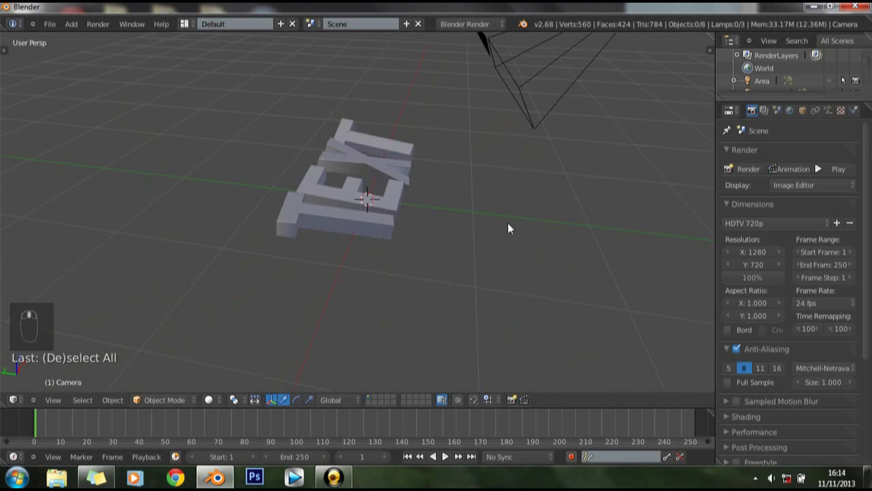
pyautogui.press('alt+h')
pyautogui.press('alt+h')
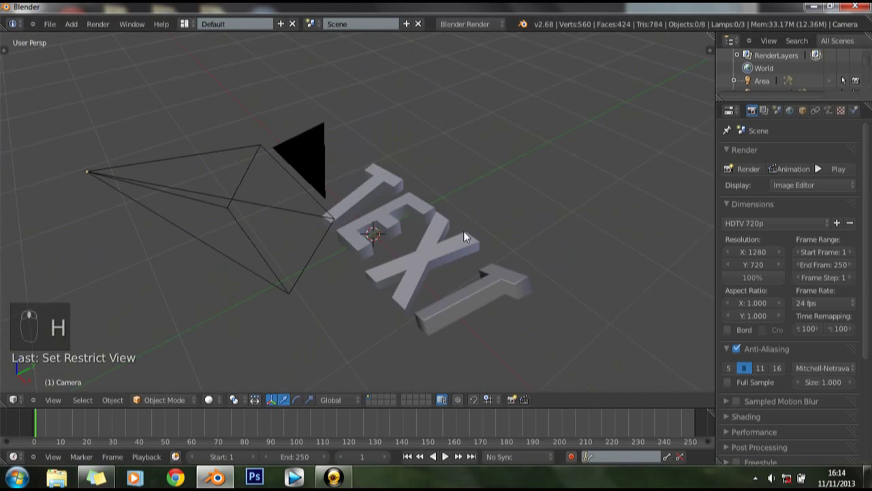
pyautogui.press('shift+a')
pyautogui.press('shift+a')
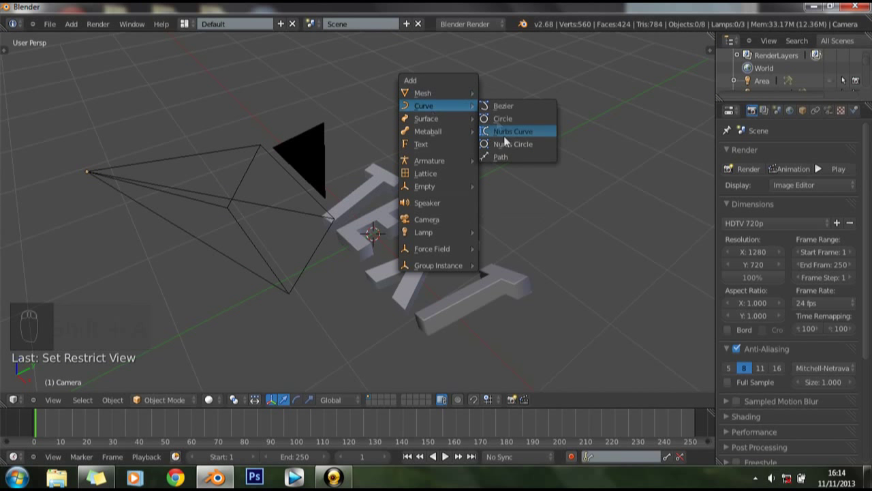
# Step: Add a NURBS path, view it from the top in orthographic, and enter point editing
pyautogui.middleClick(409, 241)
pyautogui.press('KP_7')
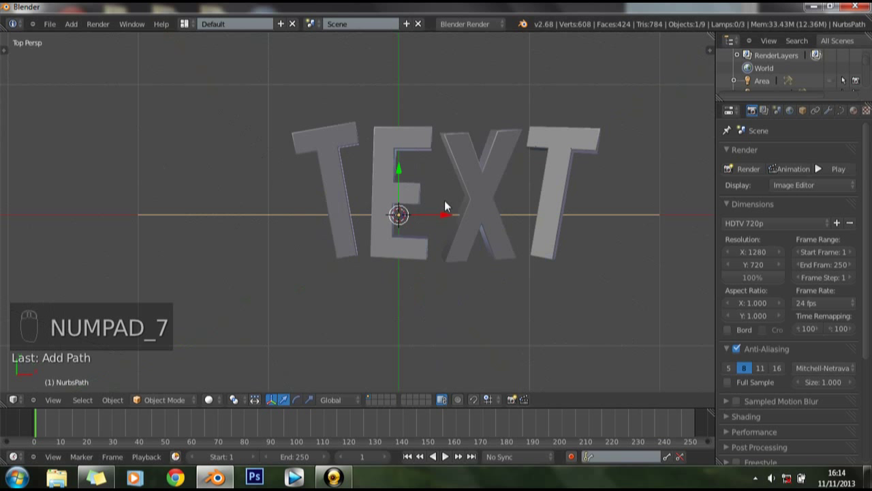
pyautogui.press('KP_7')
pyautogui.press('KP_5')
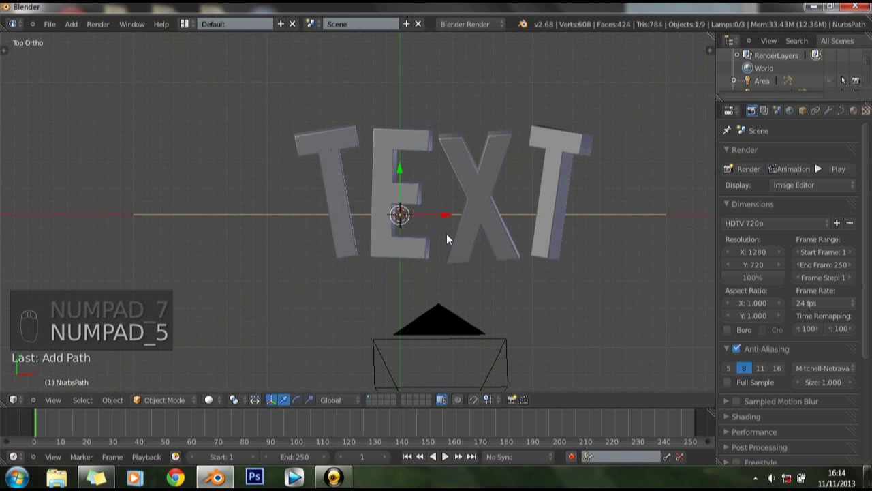
pyautogui.press('Tab')
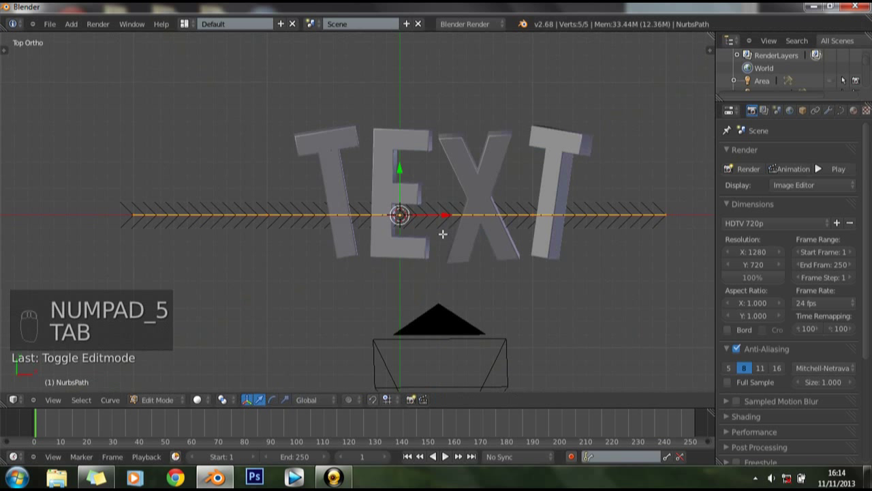
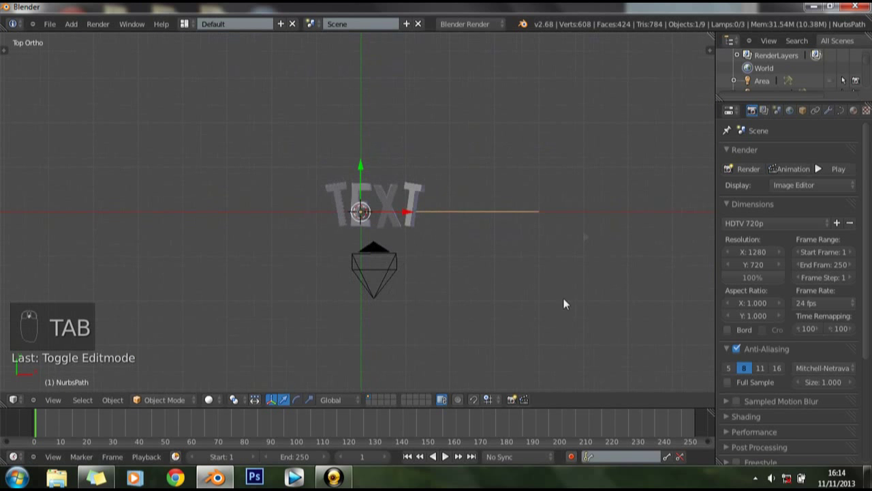
# Step: Move the path's end points so it bends past the left T, checking the result from top view
pyautogui.press('r')
pyautogui.moveTo(393, 119); pyautogui.dragTo(368, 114)
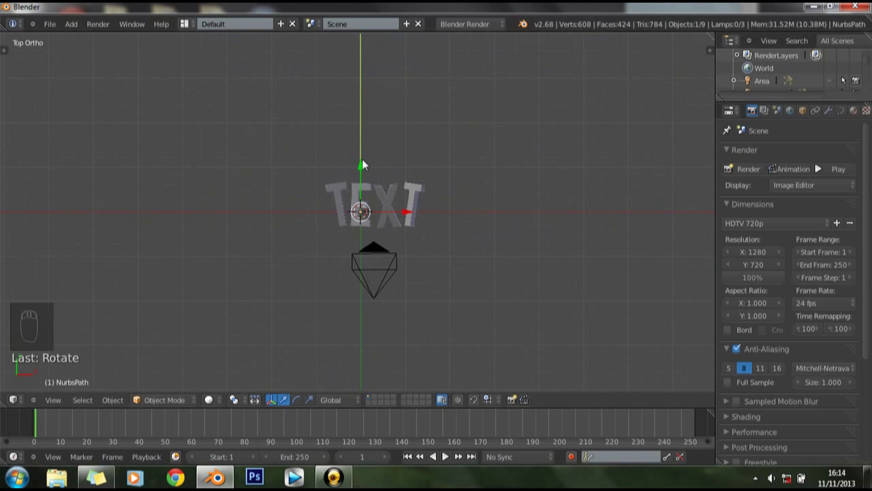
pyautogui.moveTo(367, 251); pyautogui.dragTo(393, 252)
pyautogui.middleClick(392, 251)
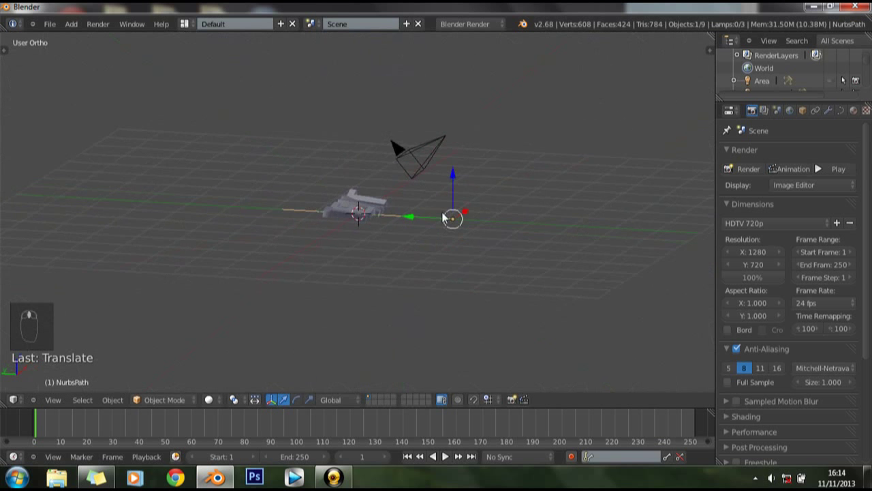
pyautogui.scroll(3)
pyautogui.moveTo(624, 238); pyautogui.dragTo(401, 258)
pyautogui.middleClick(401, 257)
pyautogui.click(374, 254)
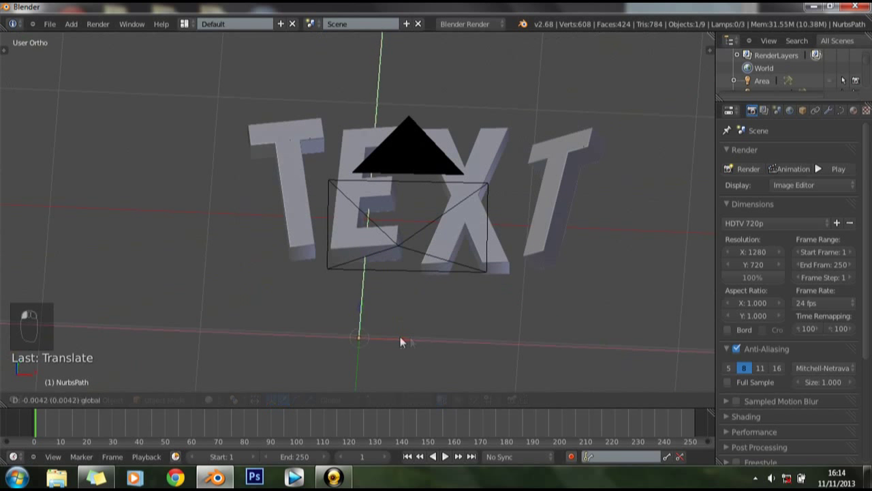
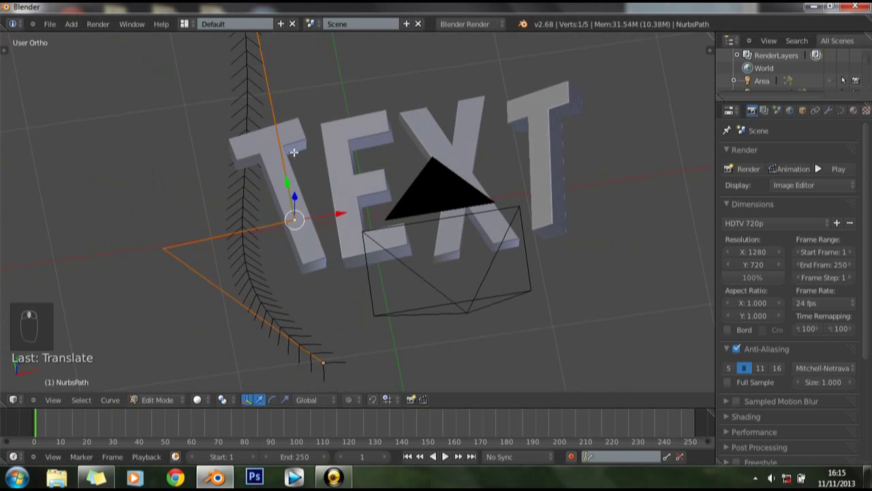
pyautogui.press('KP_7')
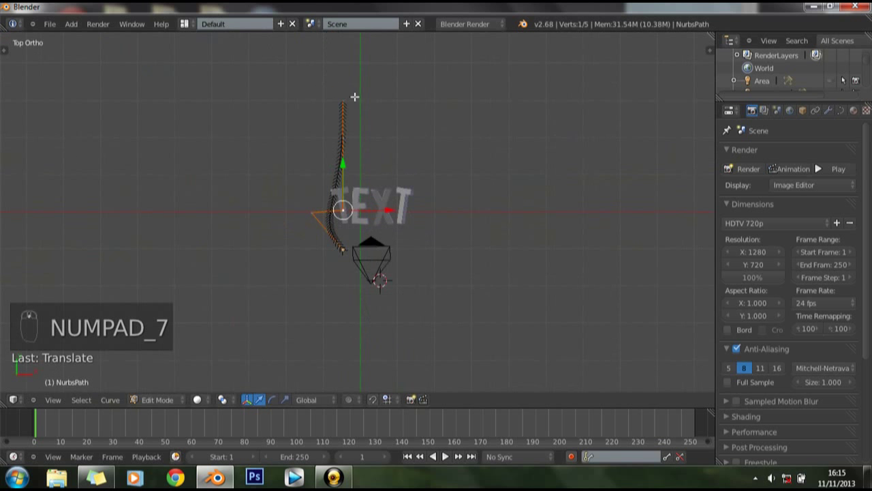
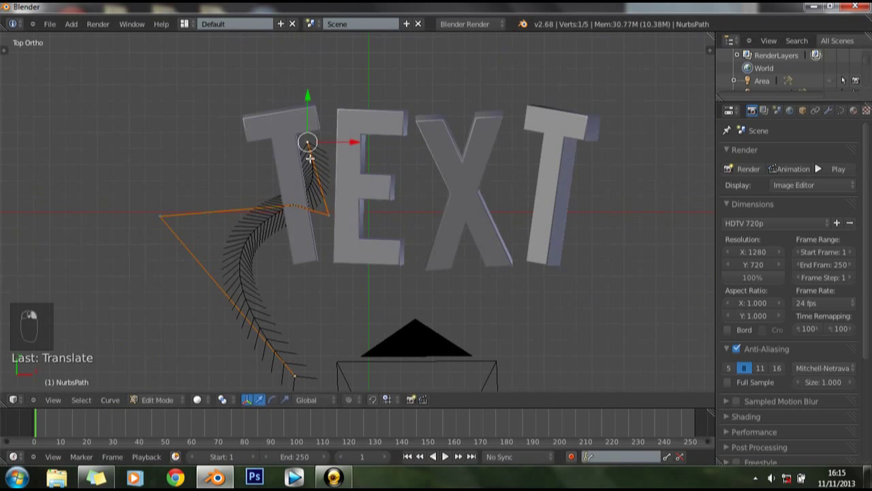
# Step: Raise path points in front view into an S-curve toward the T, undoing a misplaced move
pyautogui.press('KP_1')
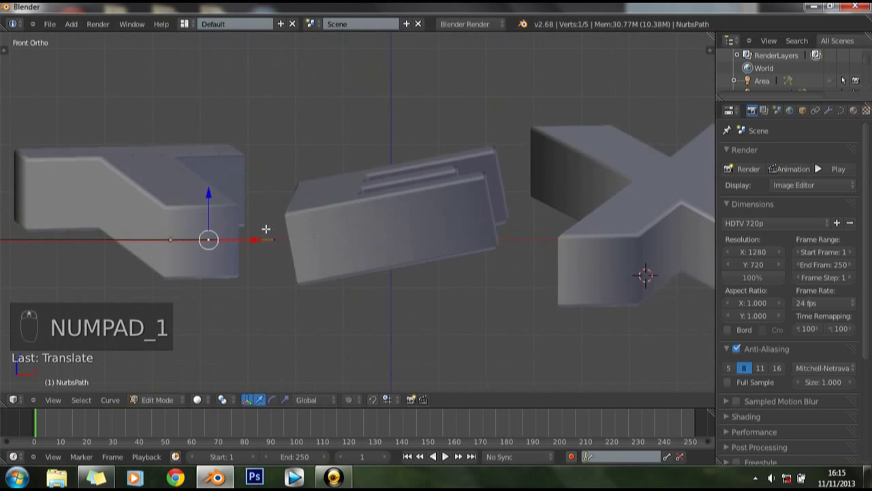
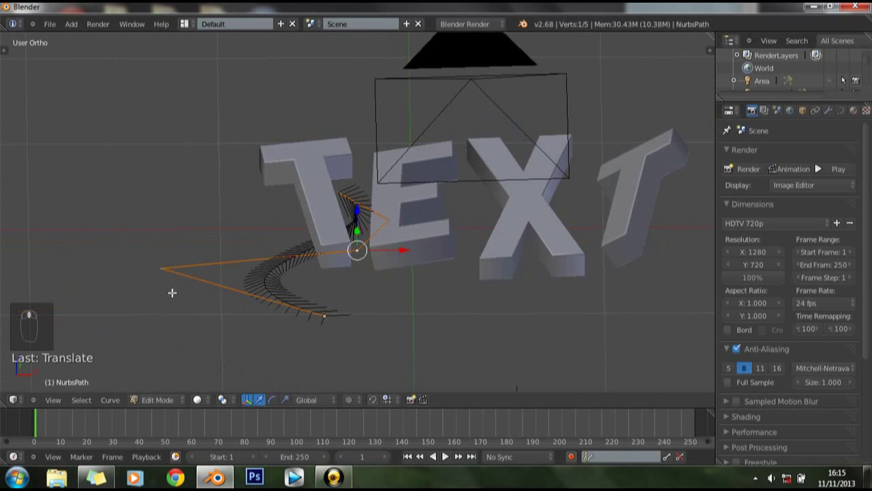
pyautogui.middleClick(169, 266)
pyautogui.moveTo(177, 259); pyautogui.dragTo(272, 192)
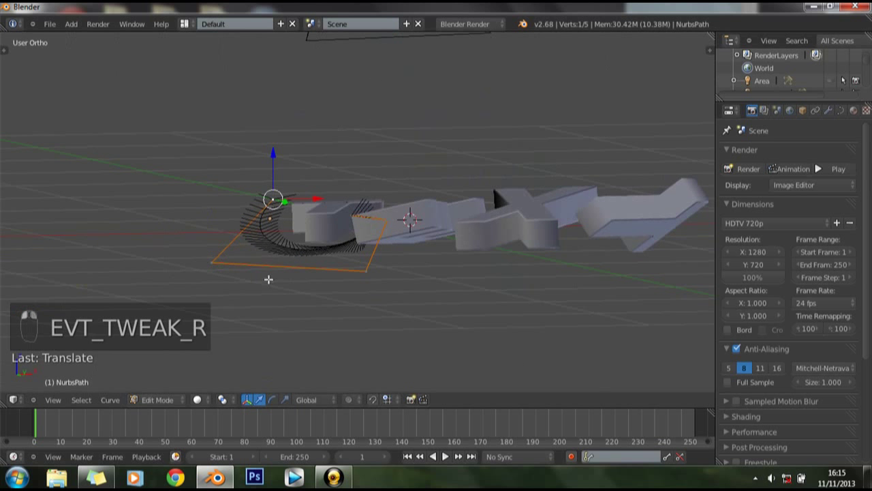
pyautogui.press('ctrl+z')
pyautogui.middleClick(261, 230)
pyautogui.press('ctrl+z')
# Step: Leave point editing and return to top view of the finished S-curve
pyautogui.press('Tab')
pyautogui.press('Tab')
pyautogui.press('KP_7')
pyautogui.press('KP_7')
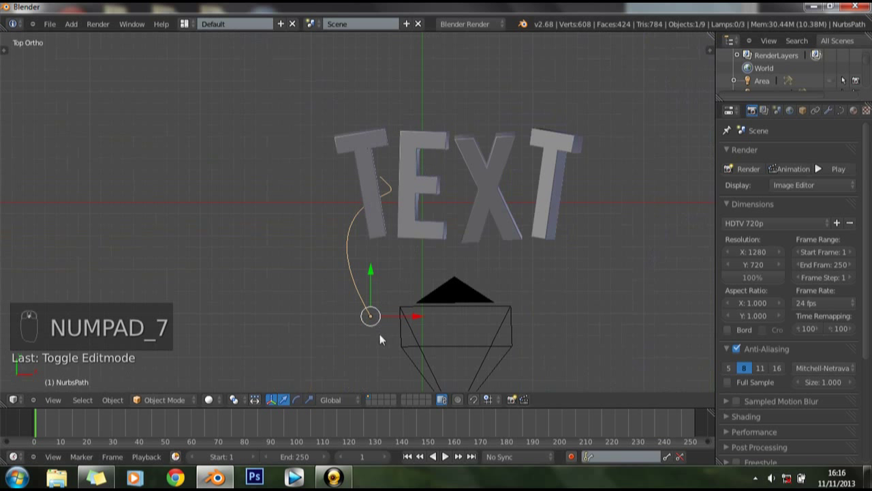
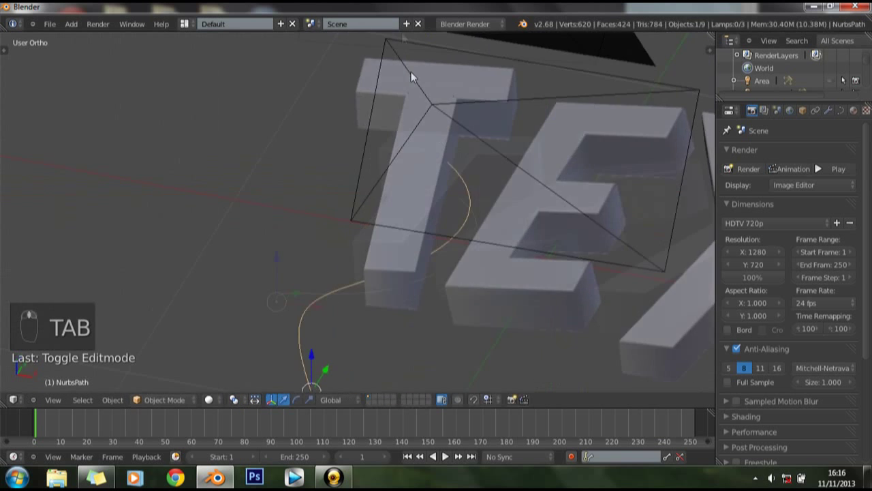
# Step: Extrude two more control points so the path loops over the top of the T and sweeps outward
pyautogui.press('Tab')
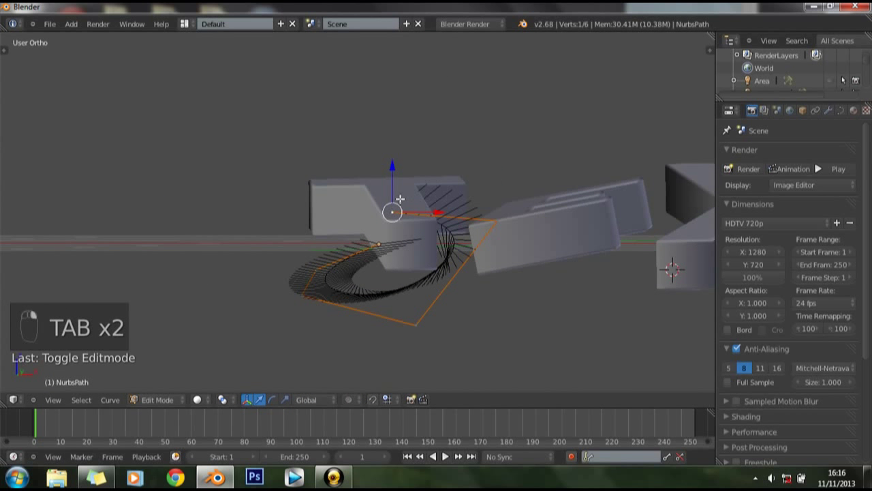
pyautogui.click(403, 119)
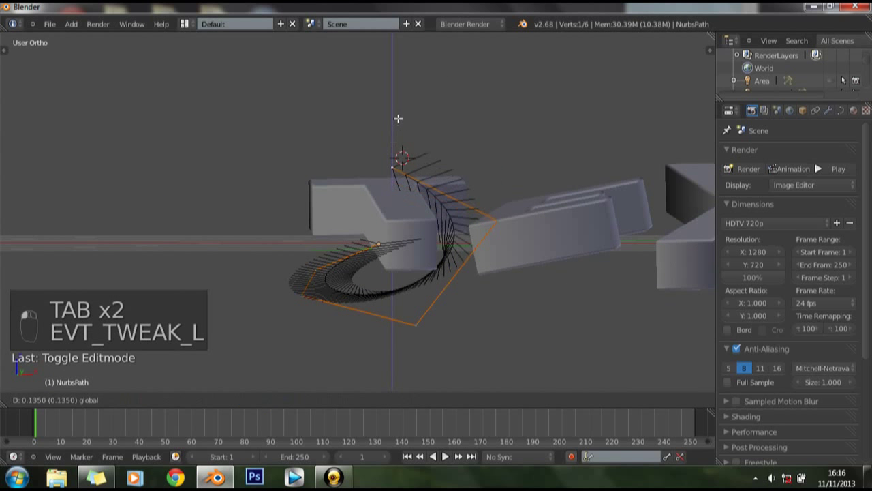
pyautogui.press('Tab')
pyautogui.press('Tab')
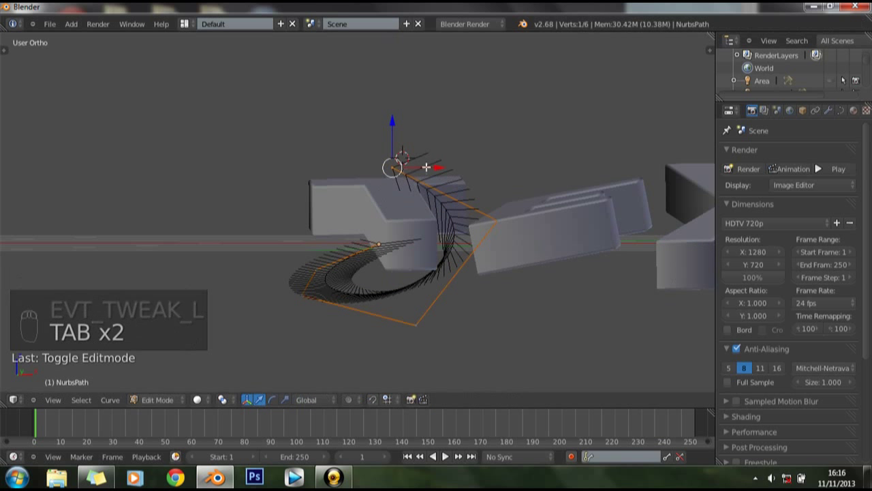
pyautogui.press('e')
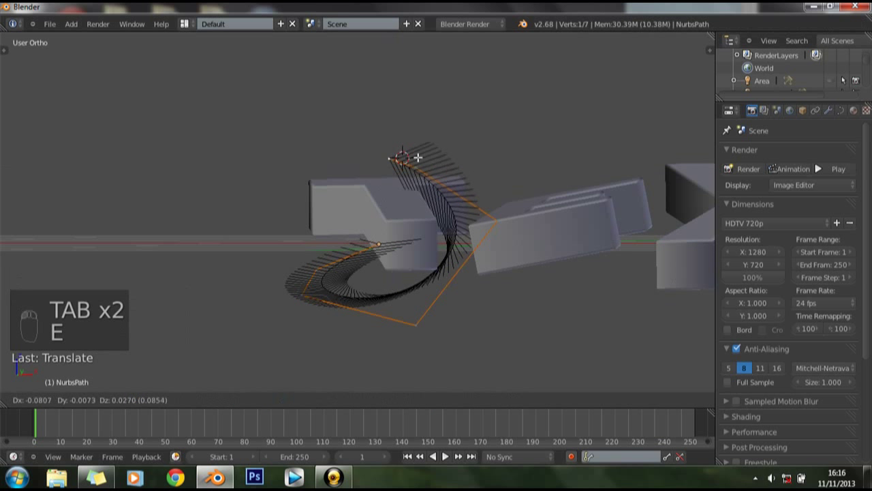
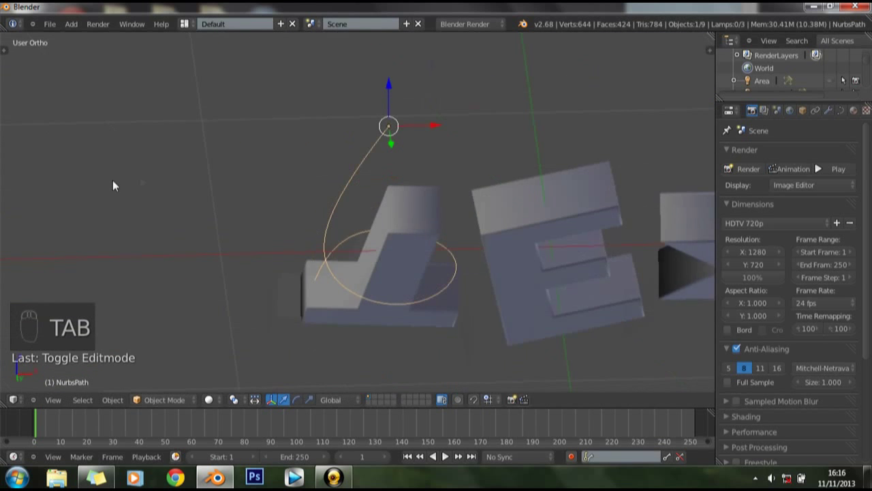
pyautogui.press('Tab')
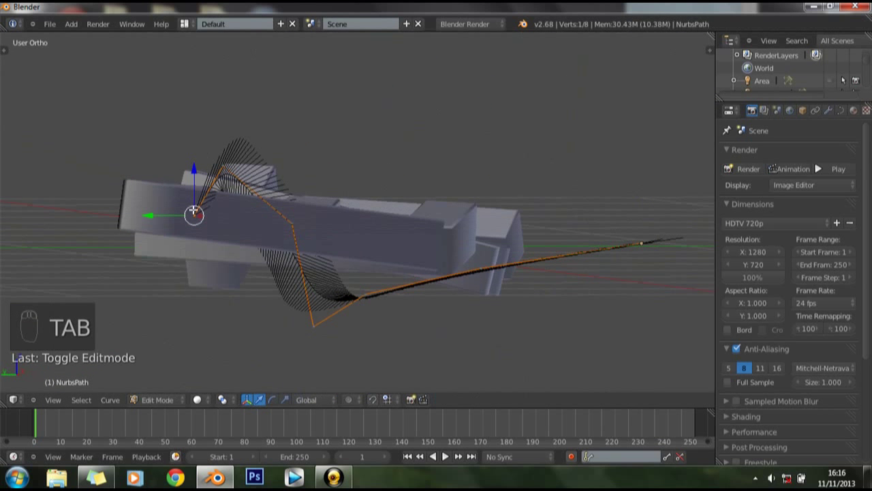
pyautogui.press('e')
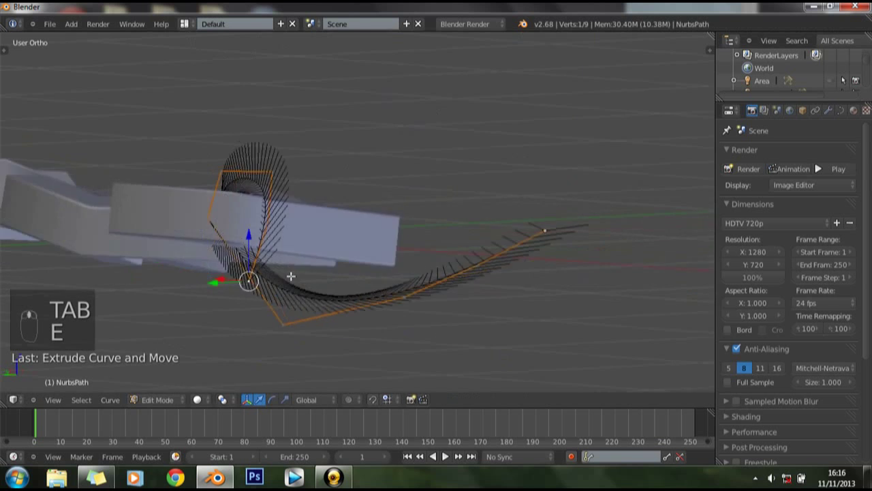
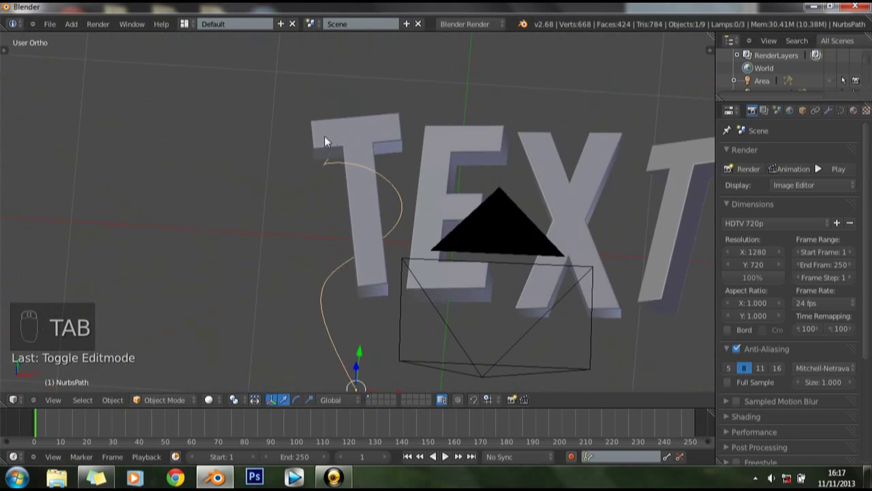
# Step: Extrude another control point so the path's end curls over the T's top bar toward the E
pyautogui.press('Tab')
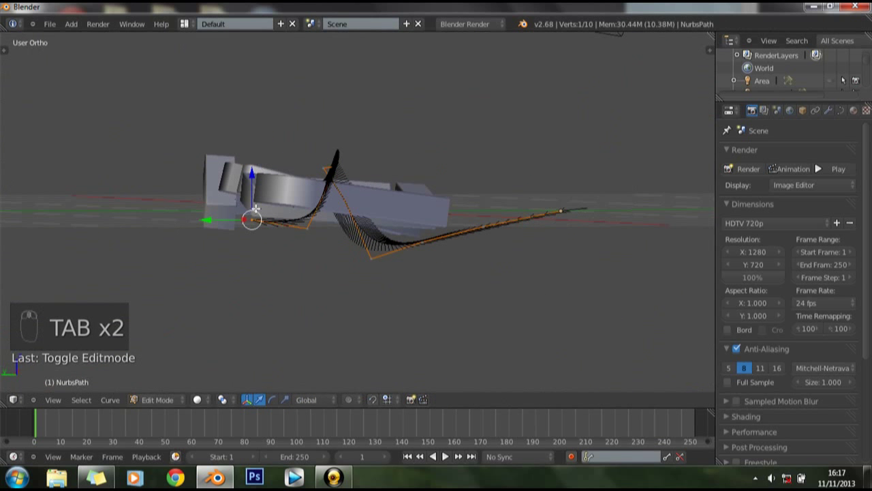
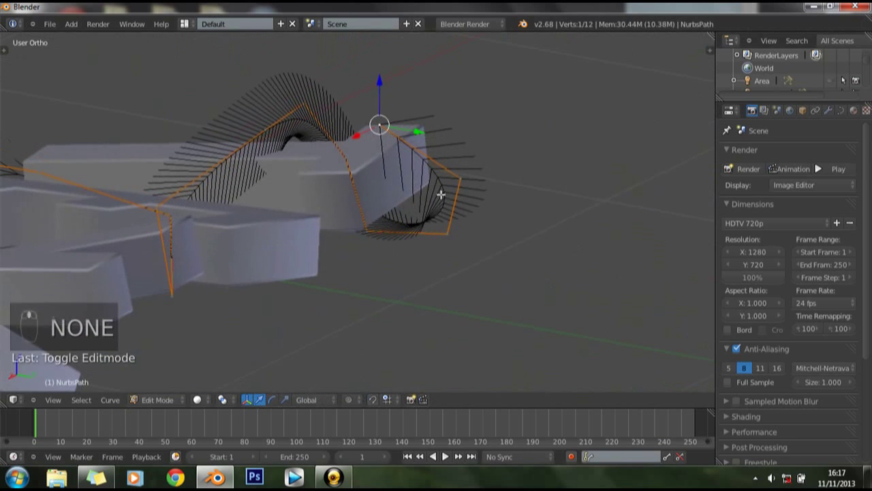
pyautogui.press('e')
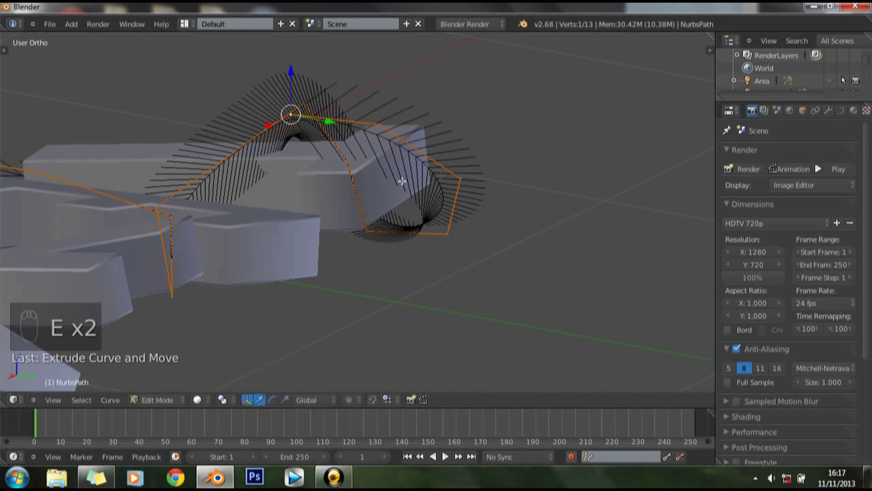
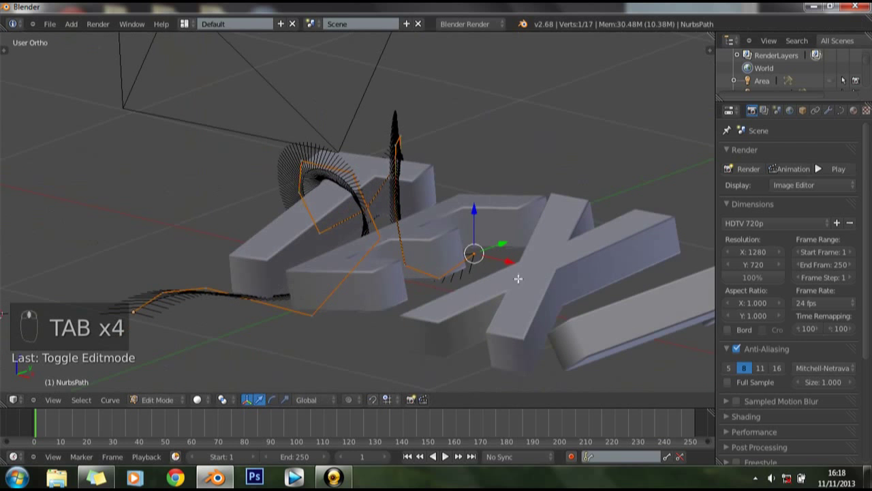
# Step: Extrude and move new end points so the path weaves in through the T and E letters
pyautogui.press('e')
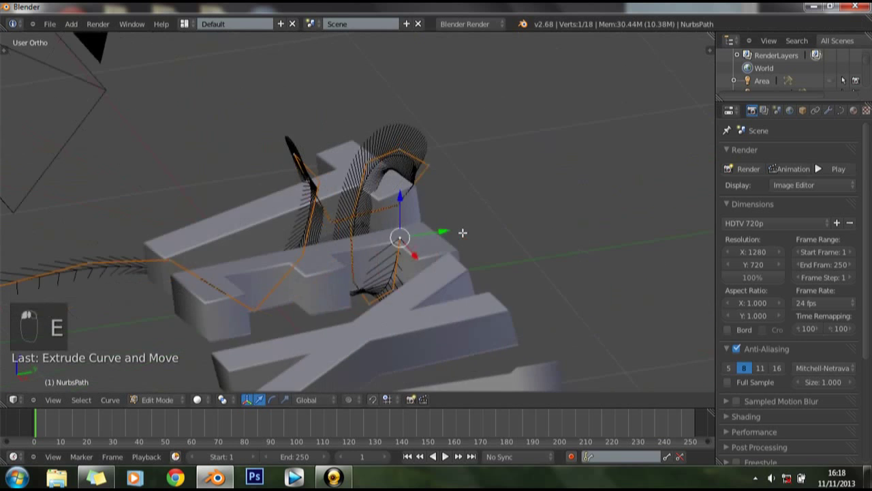
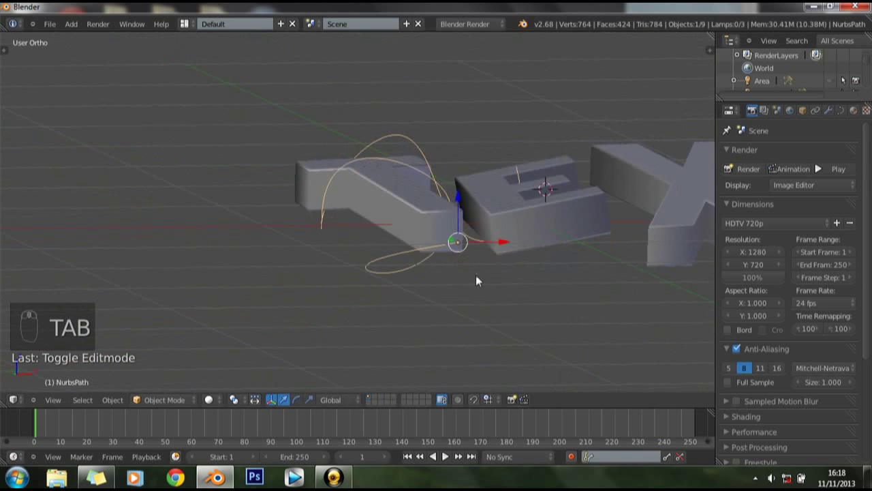
pyautogui.press('Tab')
pyautogui.rightClick(421, 209)
pyautogui.rightClick(403, 202)
pyautogui.press('e')
pyautogui.click(369, 155)
pyautogui.press('e')
pyautogui.press('e')
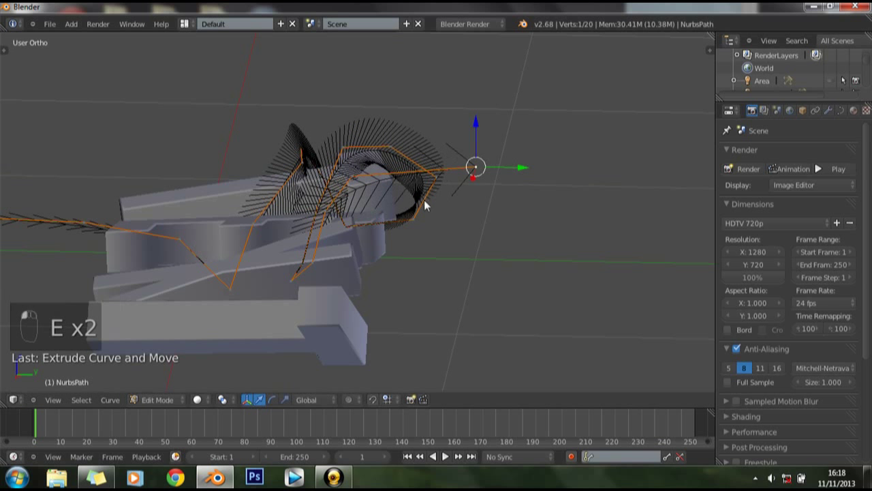
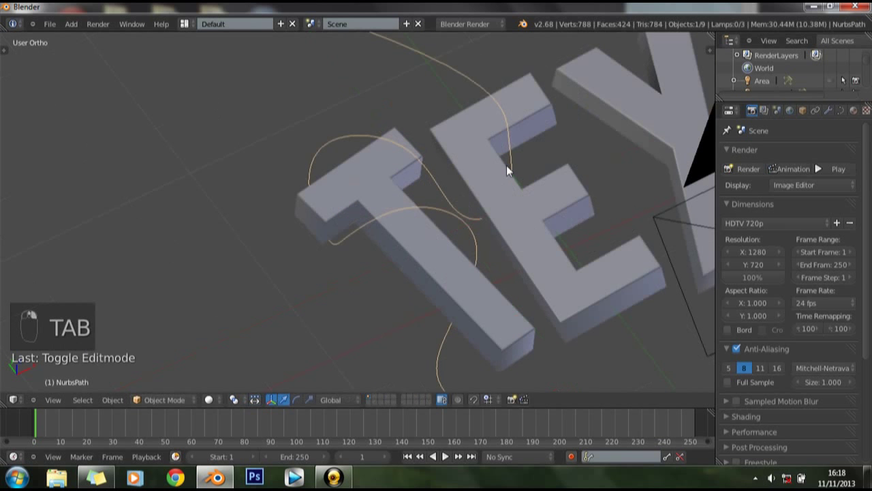
# Step: Extend the path's far end with more points sweeping outward, reaching 21 control points, and finish editing
pyautogui.press('Tab')
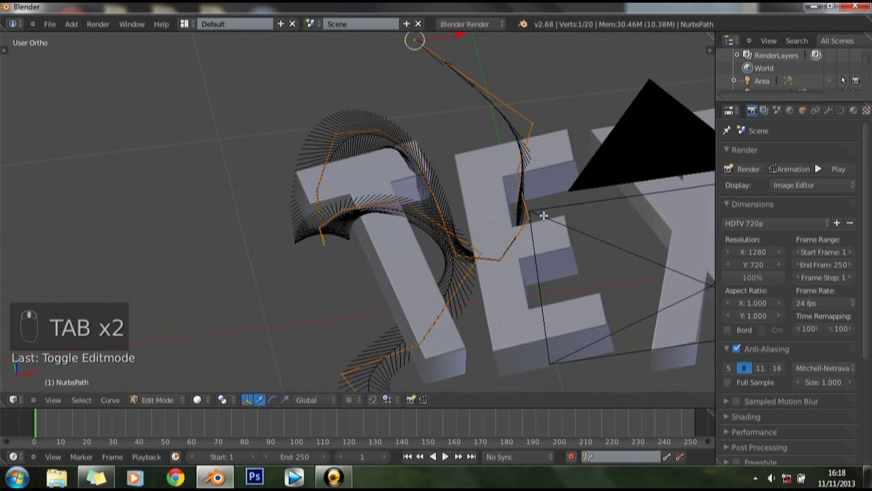
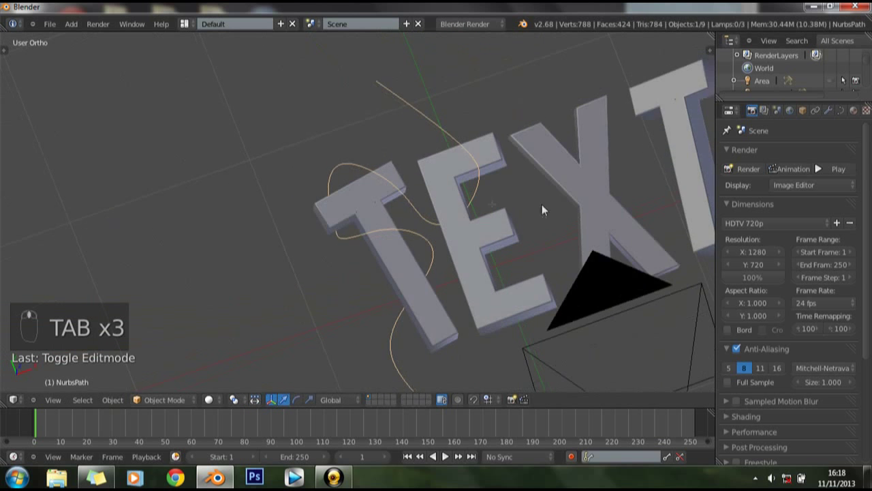
pyautogui.press('Tab')
pyautogui.rightClick(123, 329)
pyautogui.click(122, 328)
pyautogui.press('Tab')
pyautogui.middleClick(547, 162)
pyautogui.press('Tab')
pyautogui.rightClick(320, 99)
pyautogui.press('e')
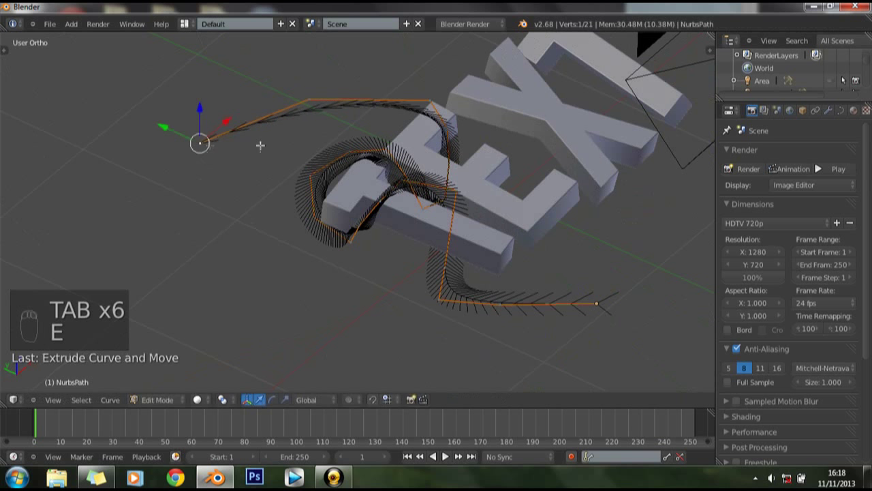
pyautogui.press('Tab')
pyautogui.press('KP_0')
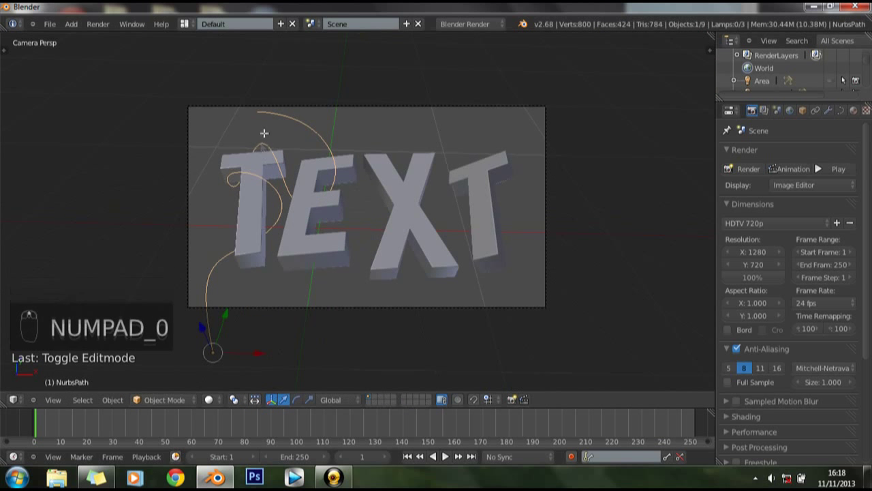
pyautogui.press('Tab')
pyautogui.press('Tab')
pyautogui.moveTo(330, 185); pyautogui.dragTo(239, 313)
pyautogui.moveTo(231, 311); pyautogui.dragTo(262, 257)
pyautogui.click(263, 254)
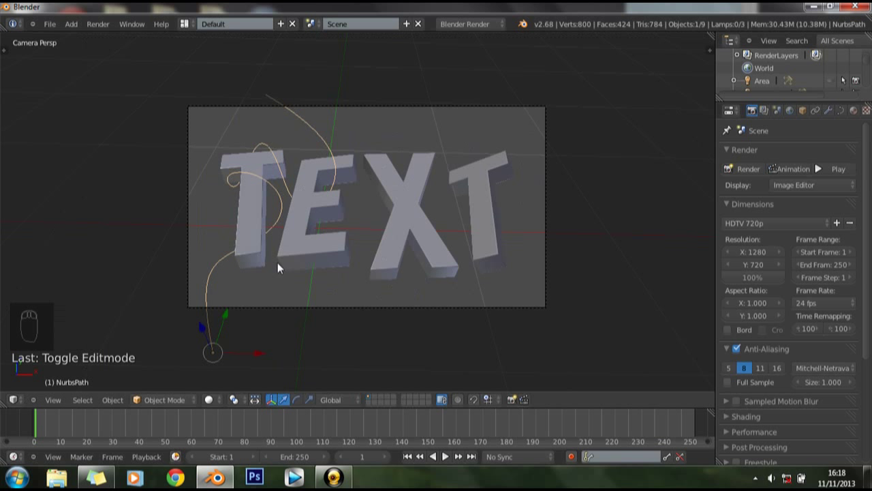
pyautogui.press('KP_1')
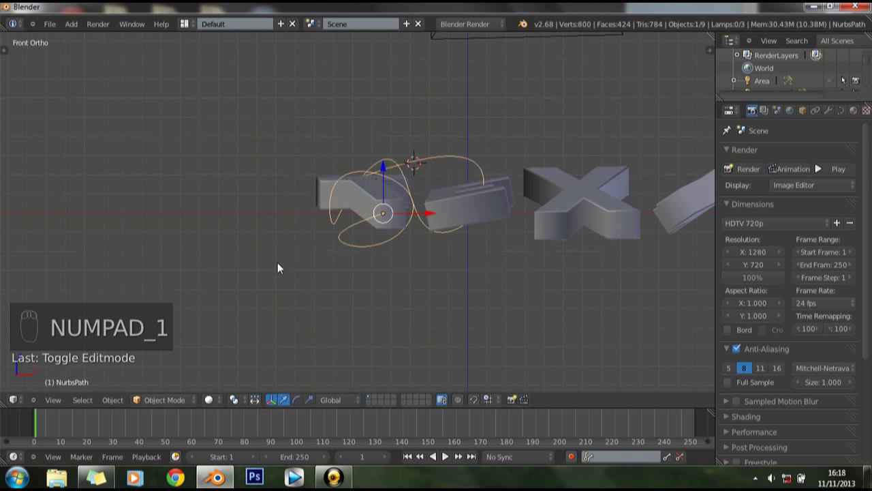
# Step: Switch to empty layer 2, add a torus mesh, and view it from above with the tool shelf open
pyautogui.press('2')
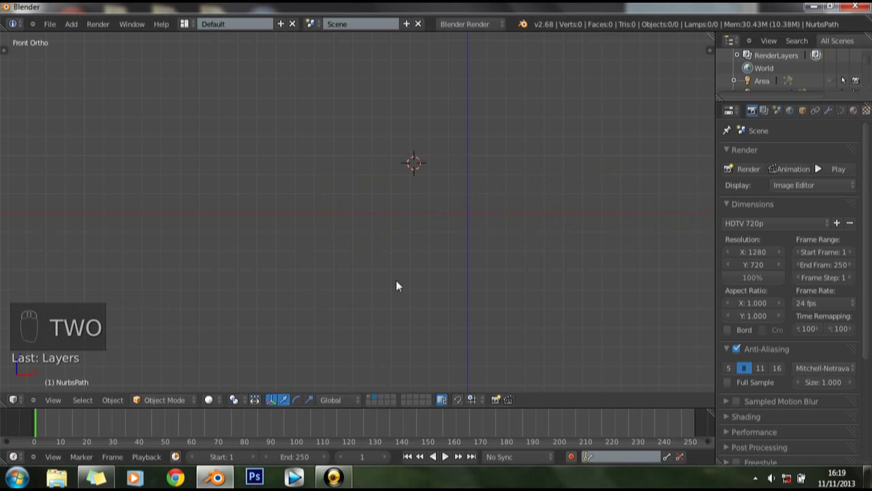
pyautogui.press('shift+a')
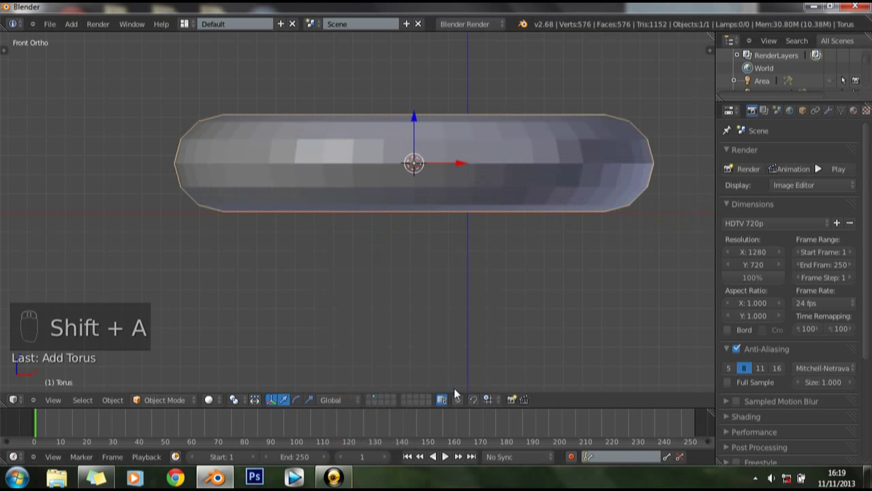
pyautogui.press('KP_7')
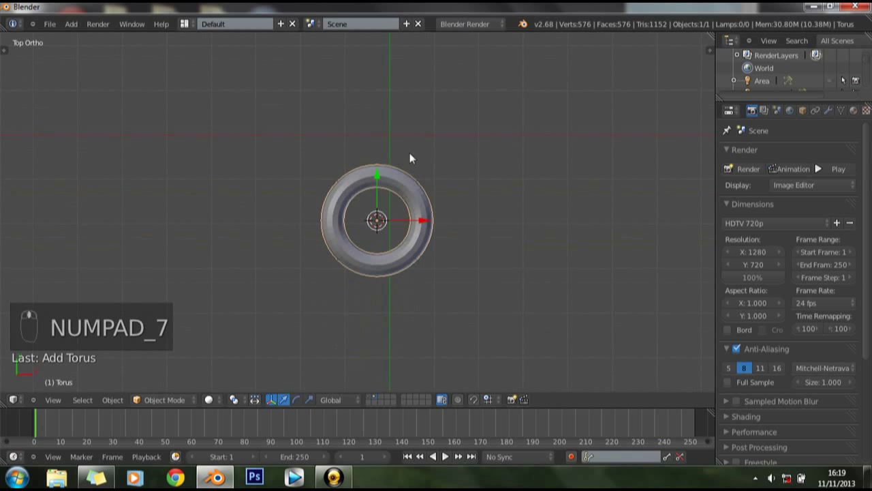
pyautogui.press('t')
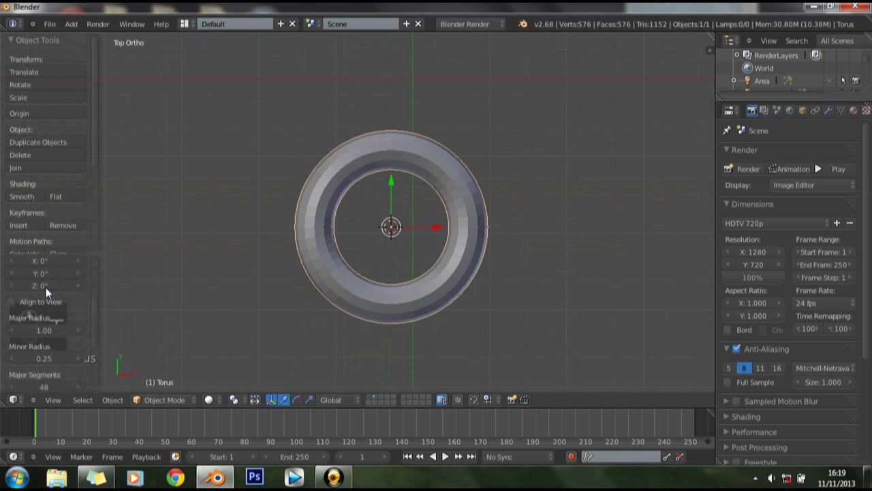
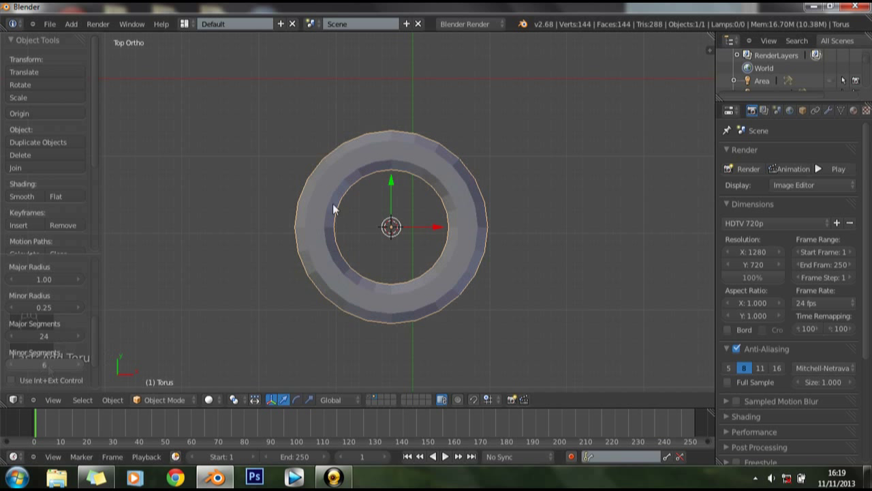
# Step: Adjust the torus's segment counts and radii, then zero its X and Y location
pyautogui.moveTo(36, 375); pyautogui.dragTo(48, 373)
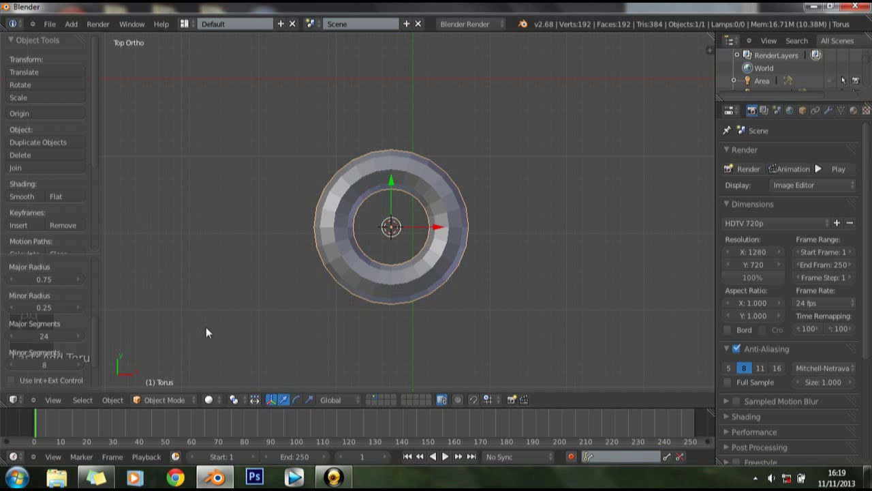
pyautogui.click(53, 367)
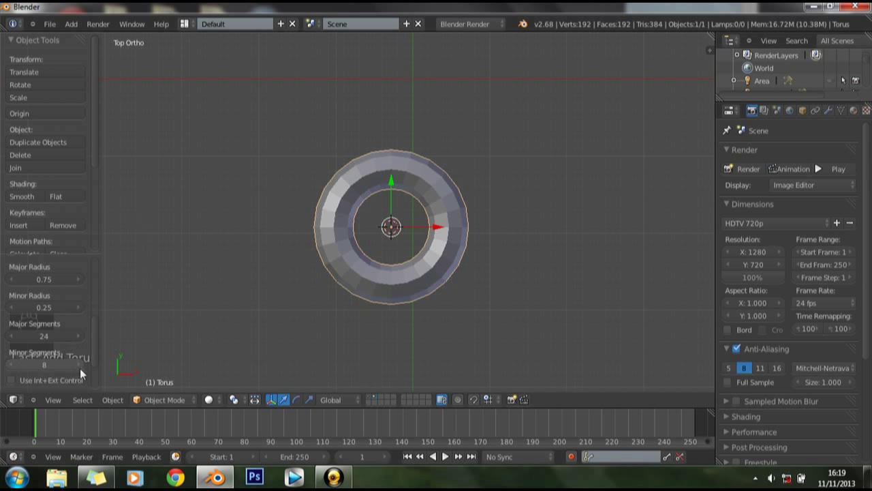
pyautogui.click(86, 366)
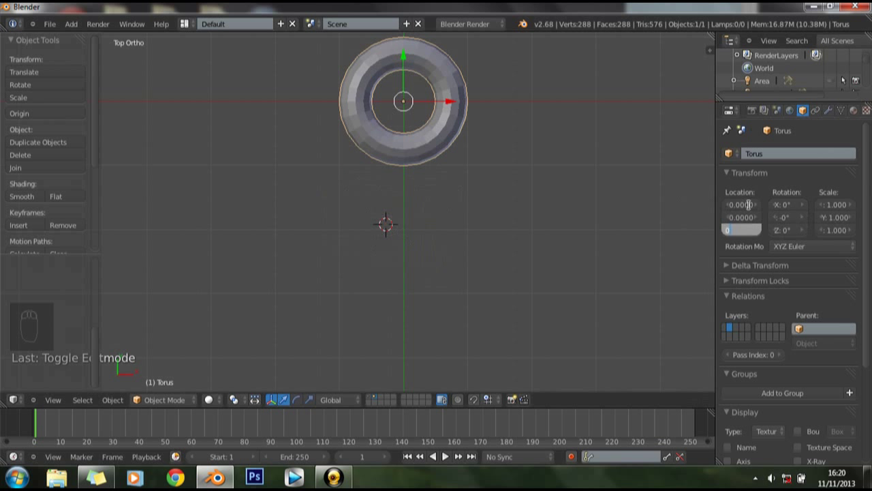
# Step: Box-select the torus's left half in top view and pull it sideways to start the oval link
pyautogui.press('t')
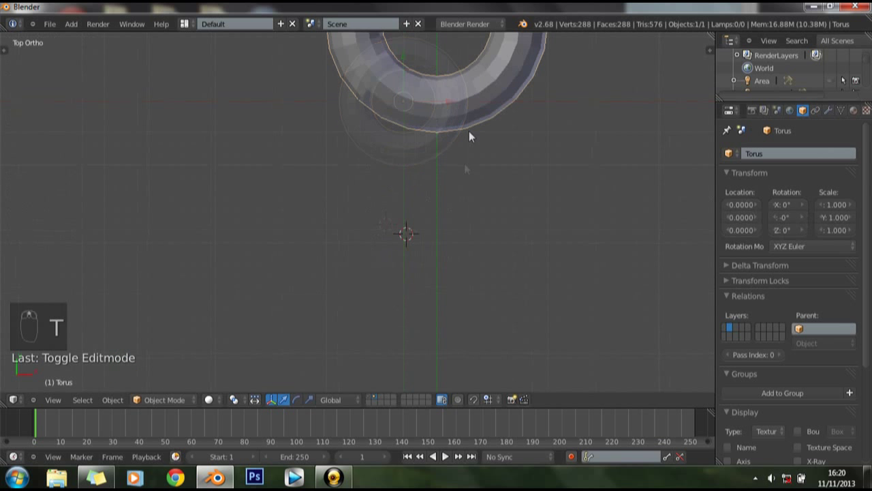
pyautogui.moveTo(469, 135); pyautogui.dragTo(423, 184)
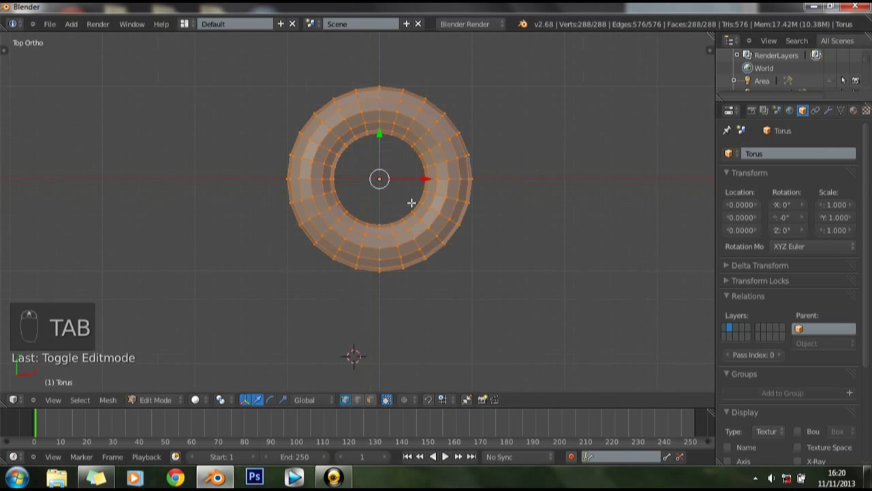
pyautogui.press('z')
pyautogui.moveTo(414, 201); pyautogui.dragTo(418, 194)
pyautogui.press('a')
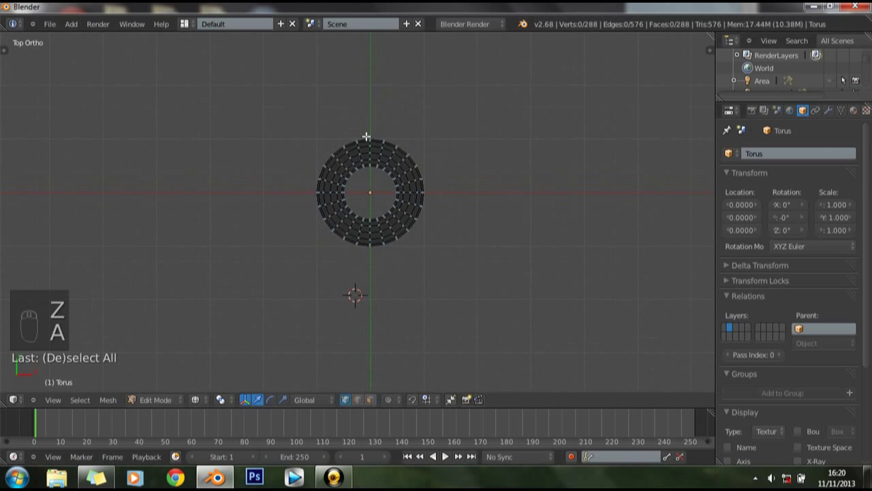
pyautogui.press('b')
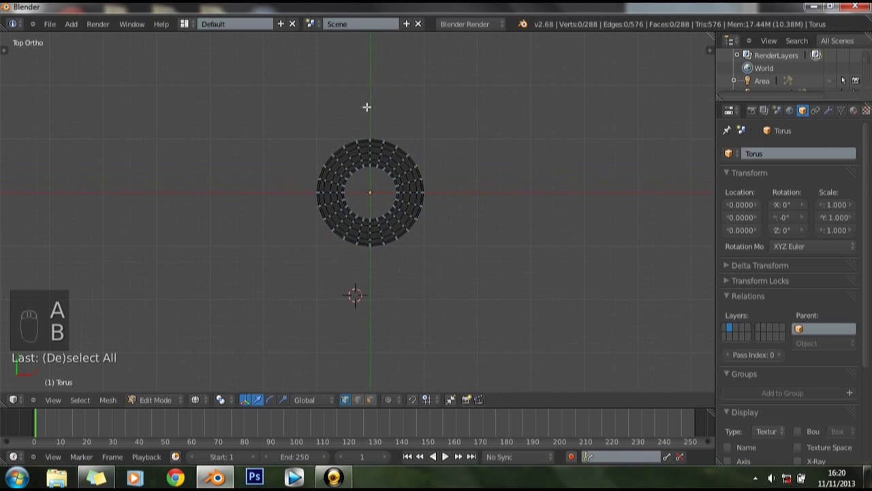
pyautogui.press('b')
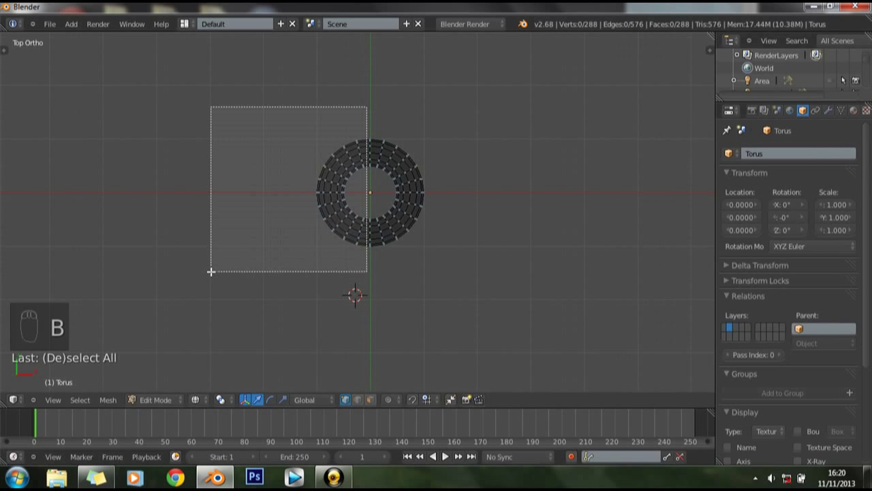
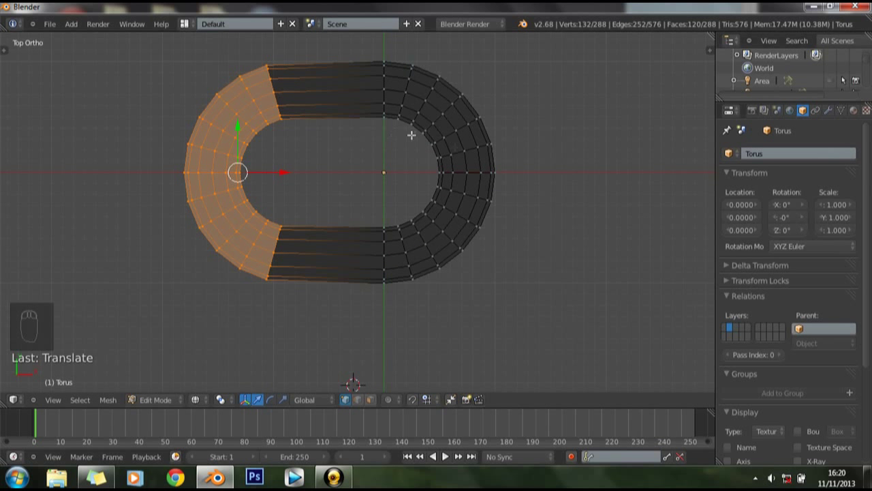
# Step: Box-select the right half and move it outward to lengthen the link's straight sides
pyautogui.middleClick(413, 169)
pyautogui.press('a')
pyautogui.press('b')
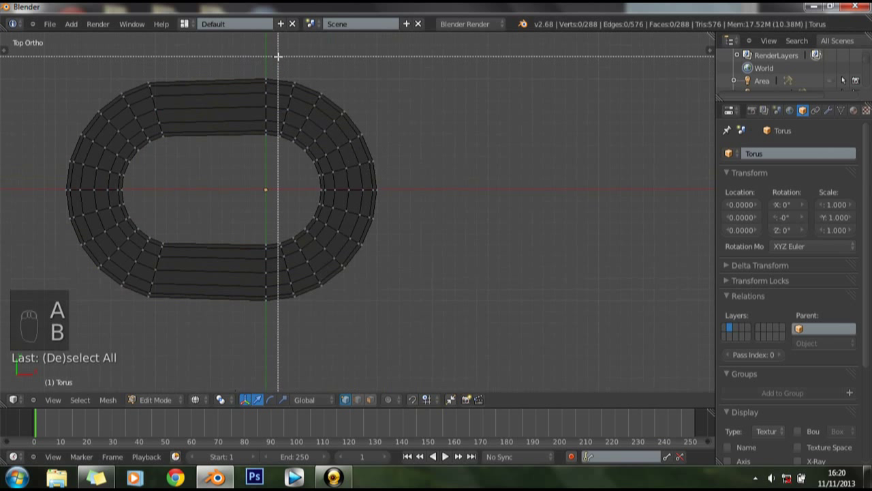
pyautogui.press('b')
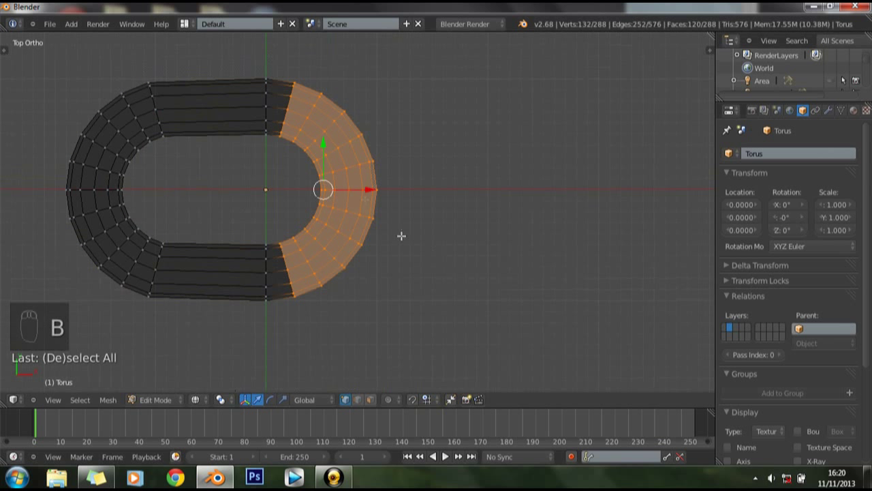
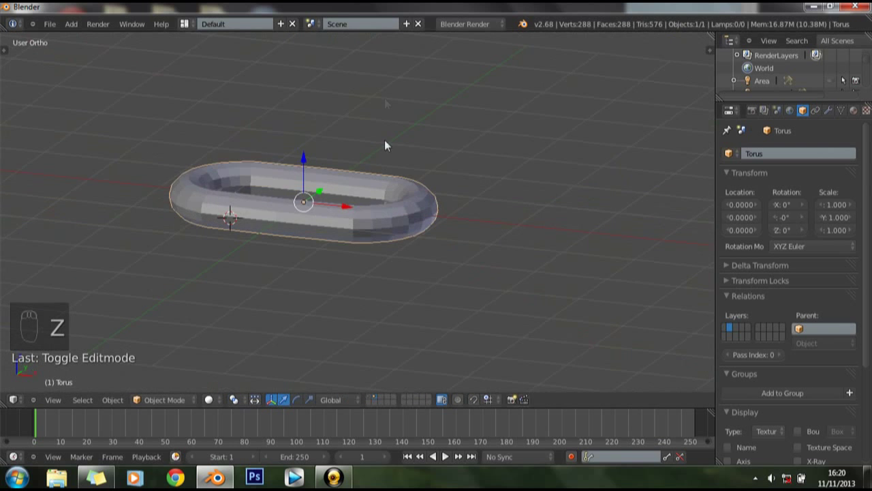
# Step: Scale the loops along the link's straight sides so they run parallel, viewed from above
pyautogui.press('t')
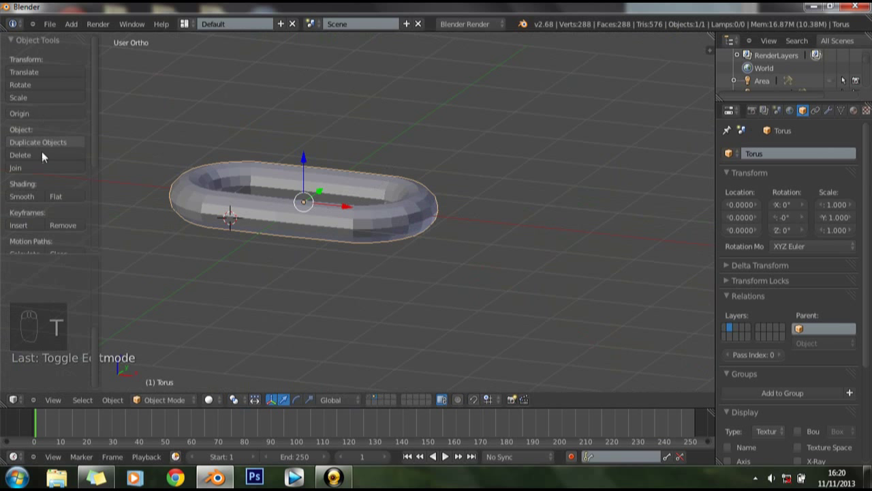
pyautogui.click(42, 195)
pyautogui.moveTo(273, 206); pyautogui.dragTo(434, 221)
pyautogui.press('KP_7')
pyautogui.press('Tab')
pyautogui.press('a')
pyautogui.press('z')
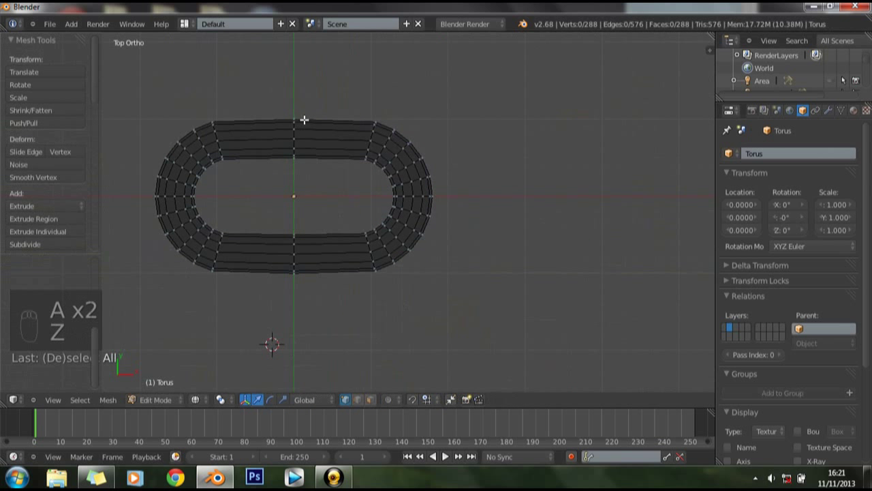
pyautogui.press('c')
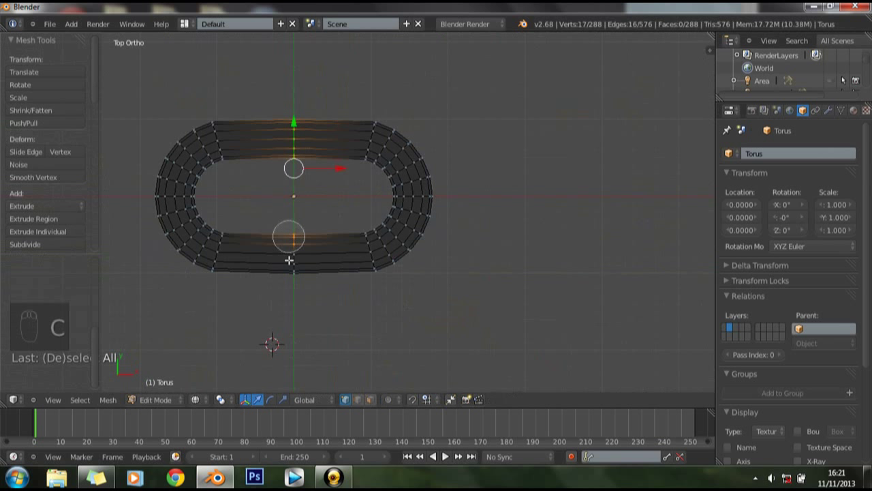
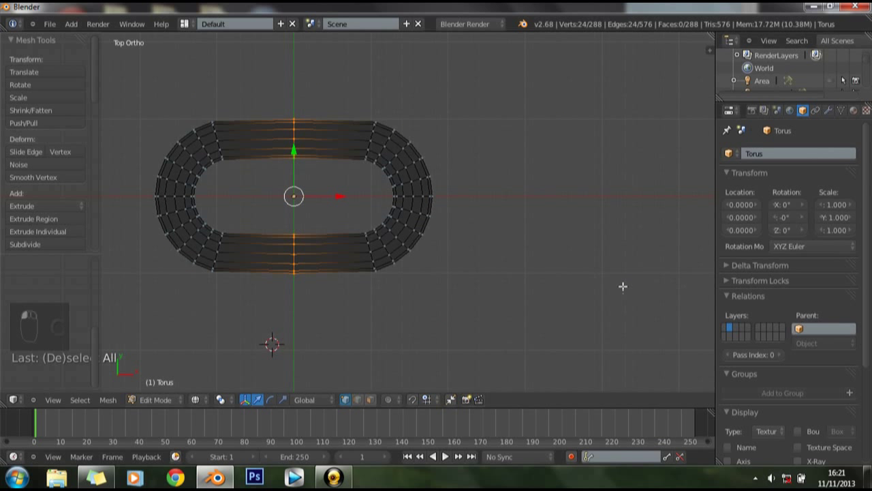
pyautogui.press('s')
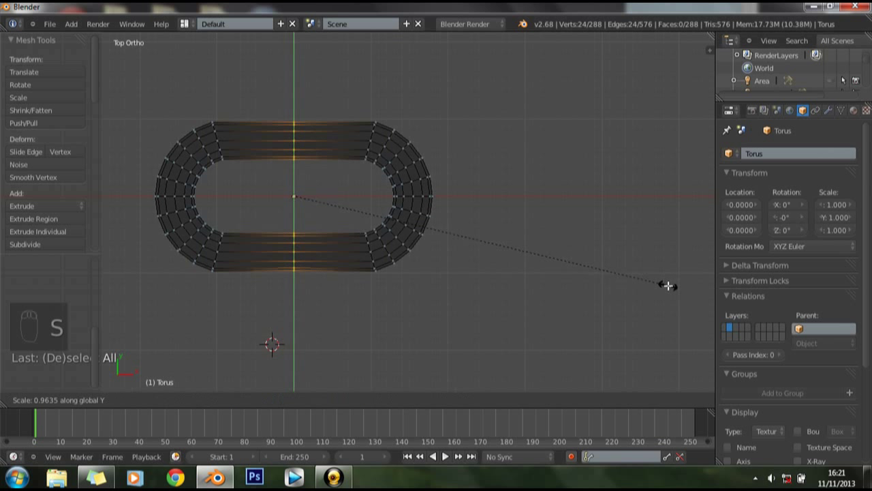
# Step: Leave mesh editing and check the elongated oval link from the front view
pyautogui.press('Tab')
pyautogui.press('z')
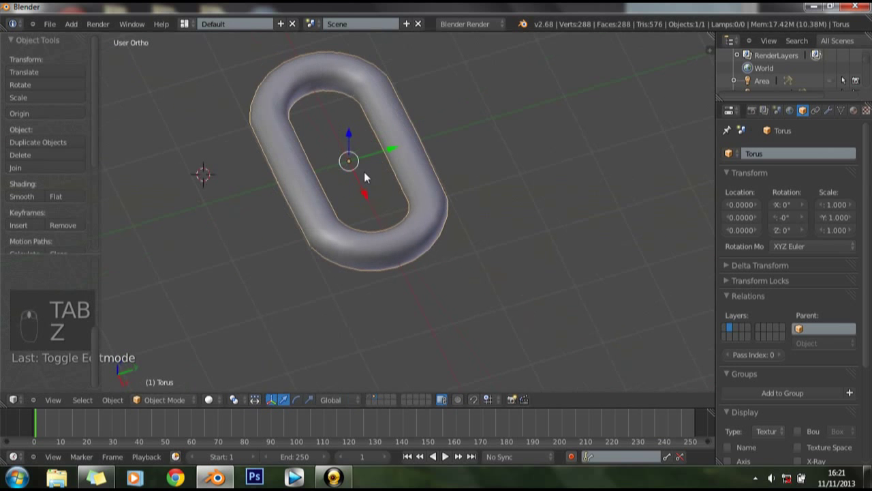
pyautogui.press('KP_1')
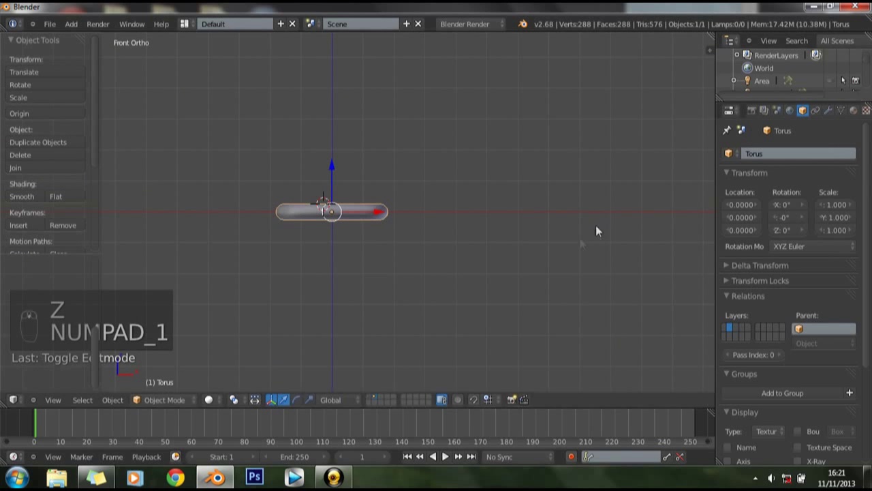
pyautogui.press('KP_1')
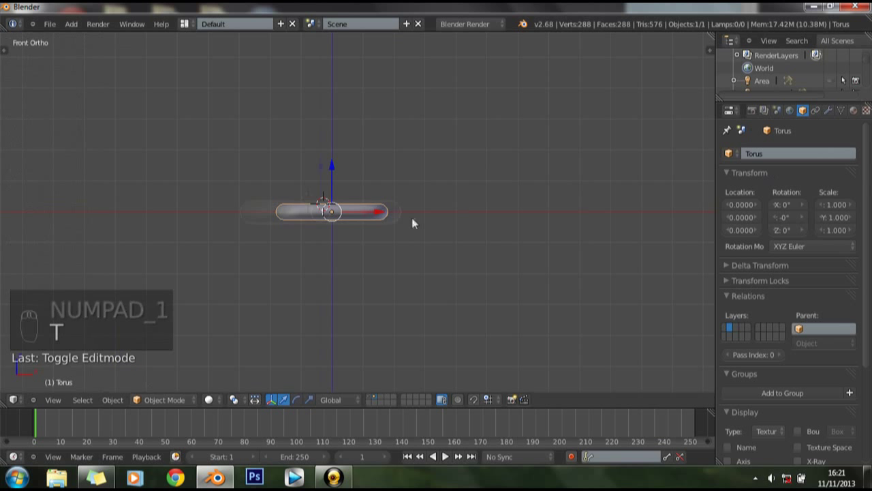
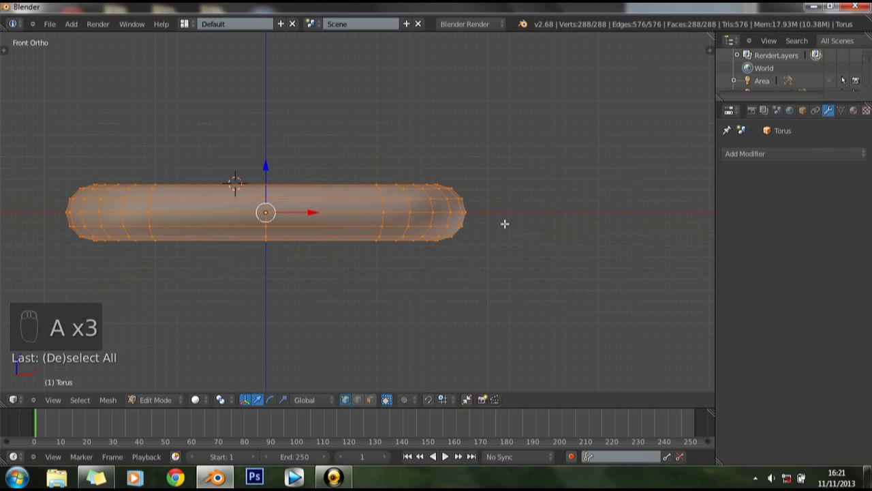
# Step: Duplicate the whole link, slide the copy over the first link's end and turn it 90° about X
pyautogui.press('shift+d')
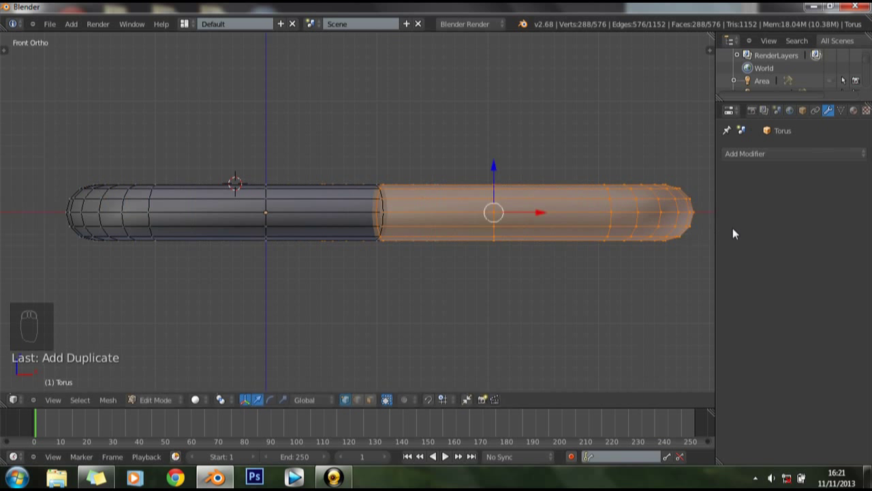
pyautogui.moveTo(401, 177); pyautogui.dragTo(386, 310)
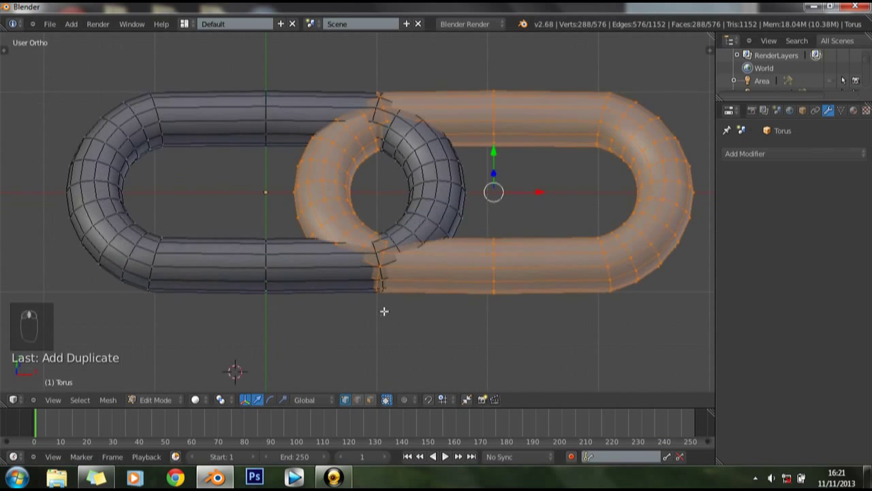
pyautogui.press('KP_3')
pyautogui.press('KP_3')
pyautogui.press('r')
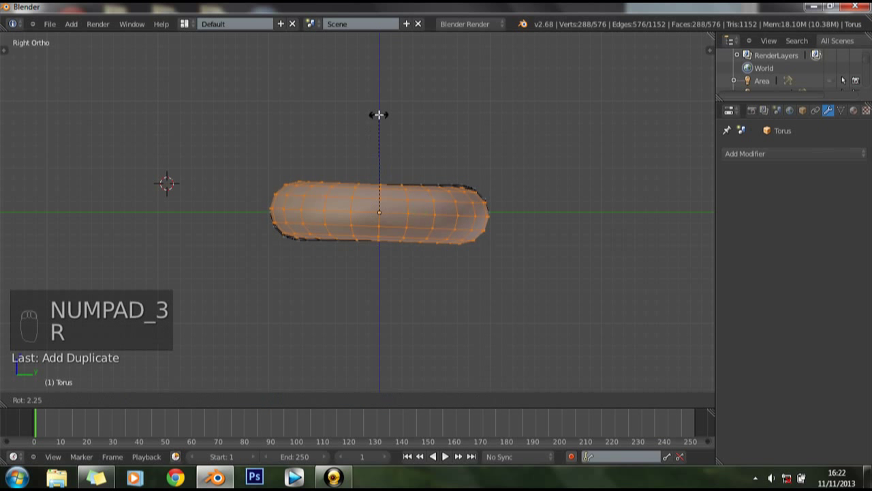
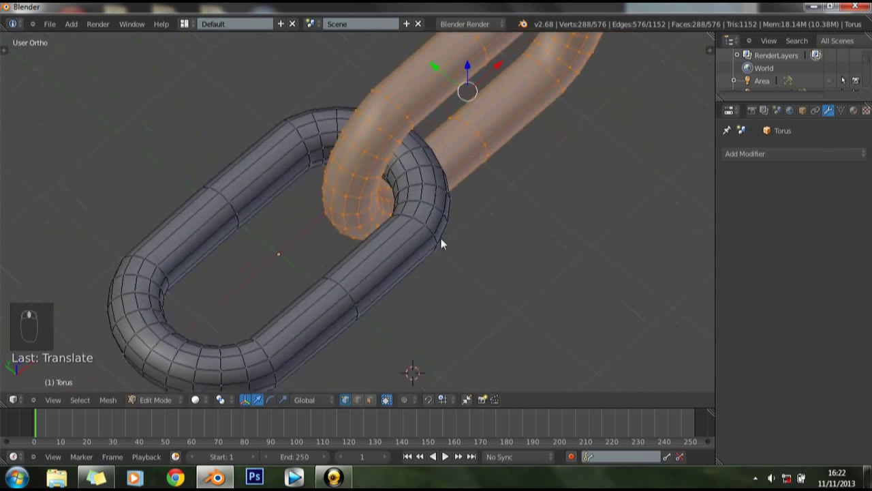
# Step: Orbit around the two links to confirm they interlock, then return to a front view
pyautogui.moveTo(353, 209); pyautogui.dragTo(295, 191)
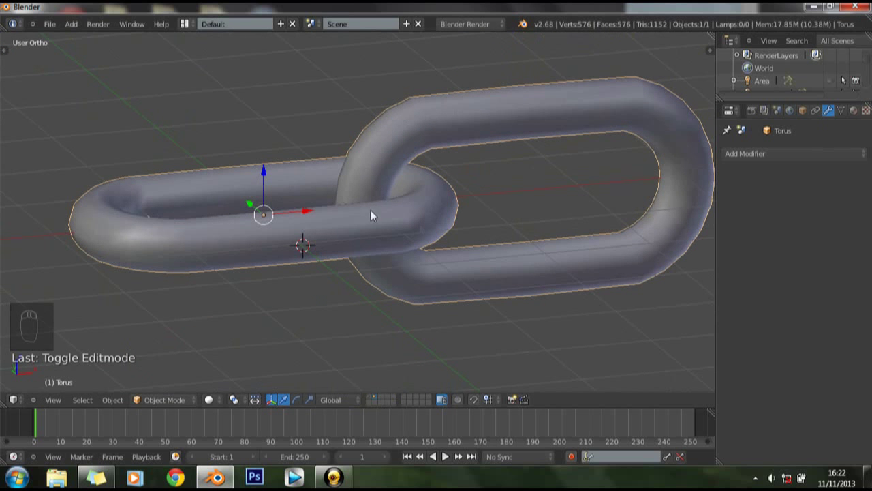
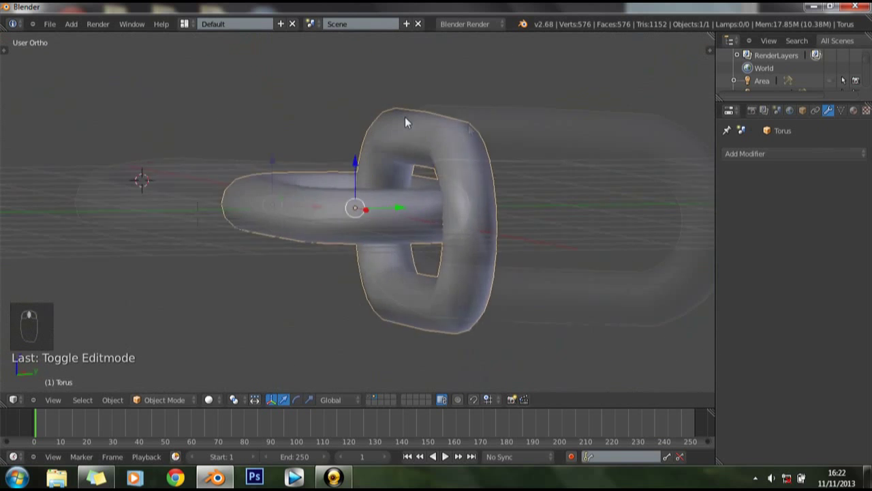
pyautogui.middleClick(519, 141)
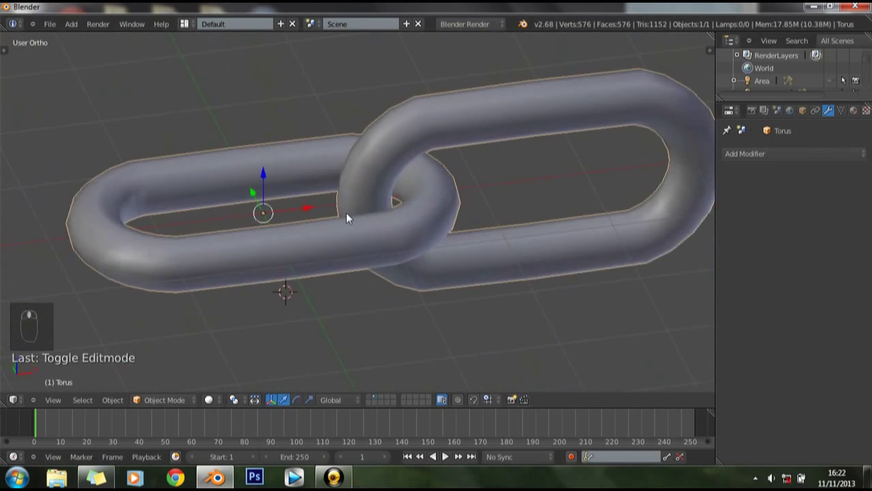
pyautogui.press('KP_3')
pyautogui.press('KP_3')
# Step: Set the Array modifier's Relative Offset X to 0.820 so the repeated links interlock as a four-link chain
pyautogui.press('KP_1')
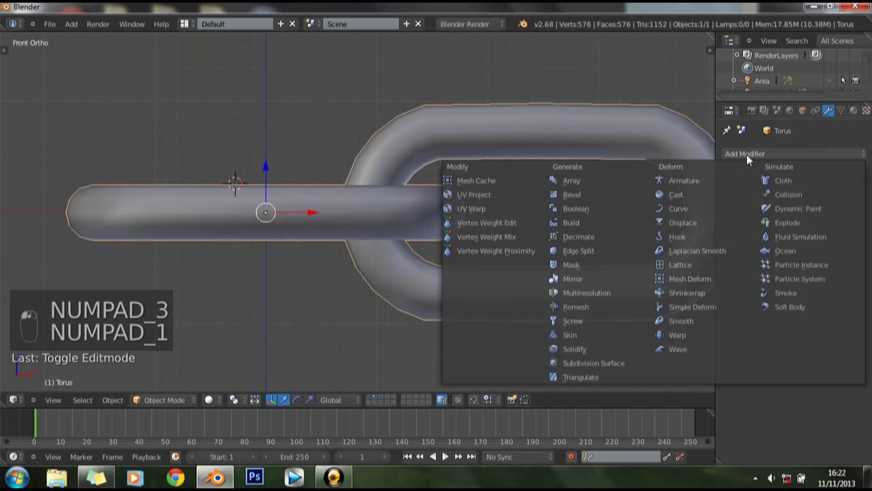
pyautogui.moveTo(581, 191); pyautogui.dragTo(604, 188)
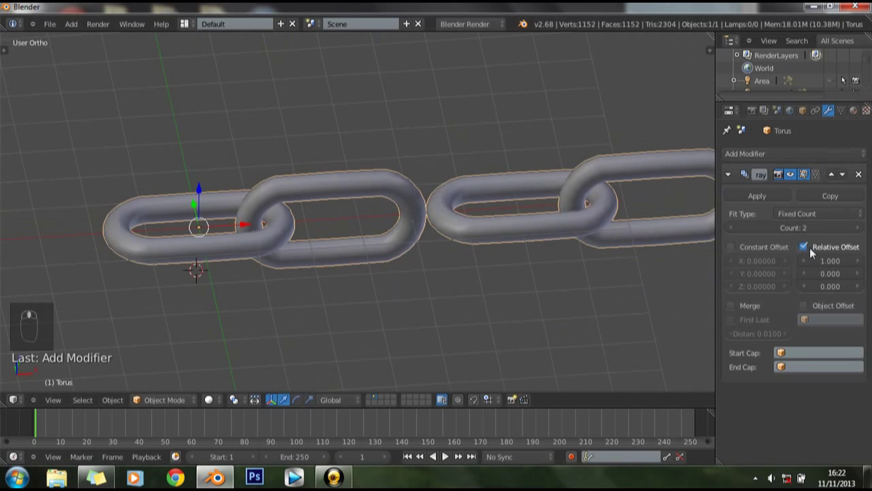
pyautogui.moveTo(811, 260); pyautogui.dragTo(509, 212)
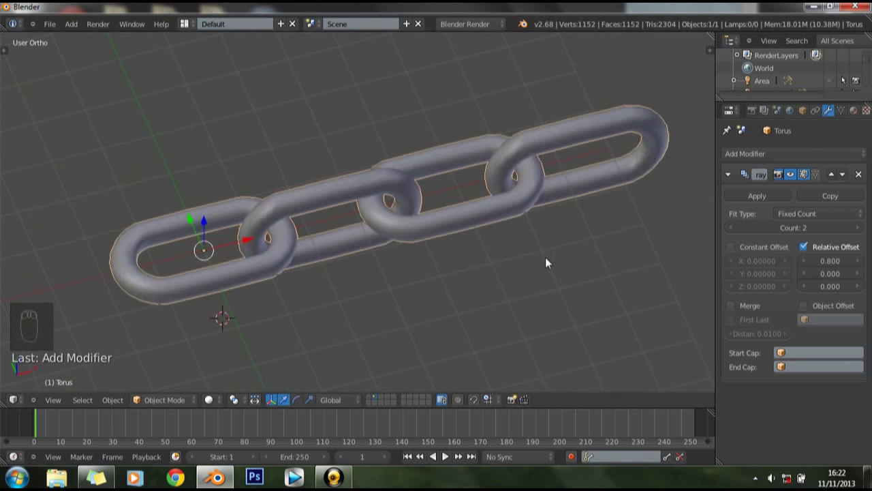
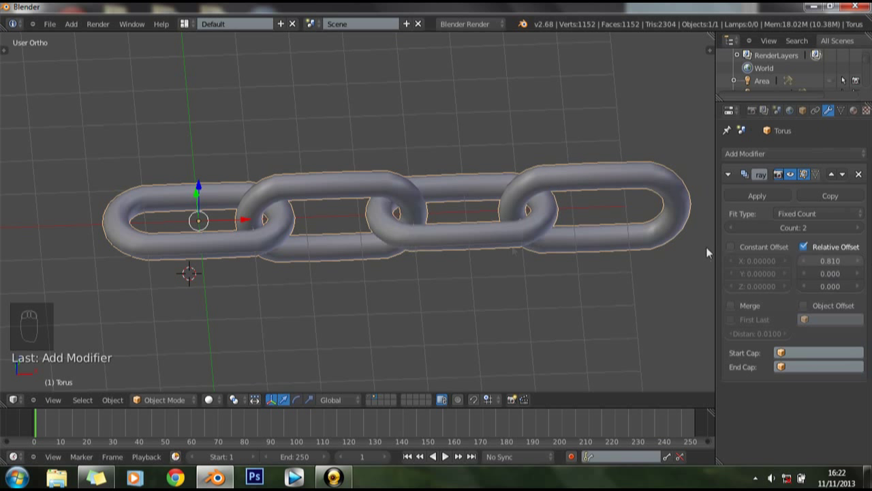
pyautogui.moveTo(507, 248); pyautogui.dragTo(860, 264)
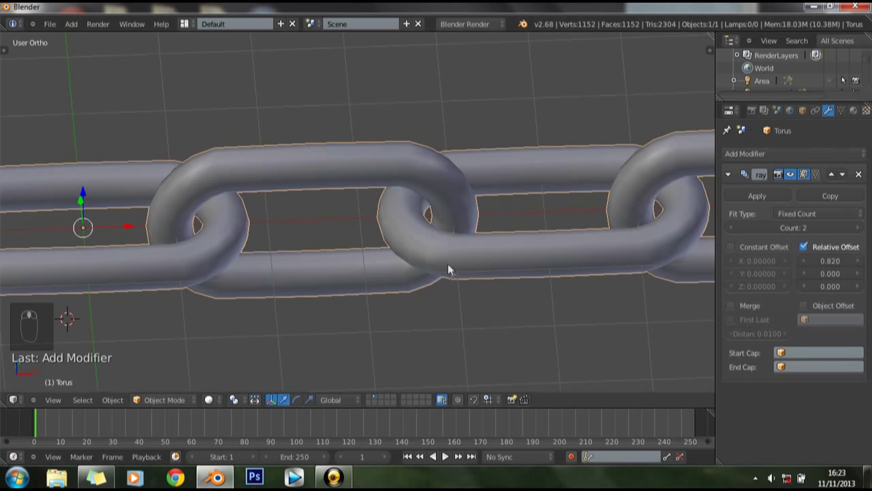
pyautogui.moveTo(449, 261); pyautogui.dragTo(246, 222)
# Step: Select all the chain's vertices and rotate it to lie along the X axis in top view
pyautogui.press('Tab')
pyautogui.press('a')
pyautogui.press('a')
pyautogui.moveTo(309, 220); pyautogui.dragTo(366, 213)
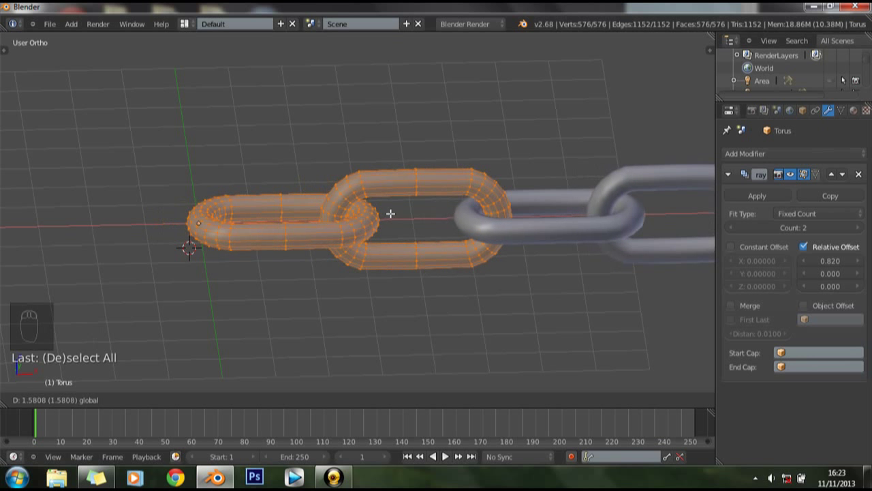
pyautogui.press('KP_7')
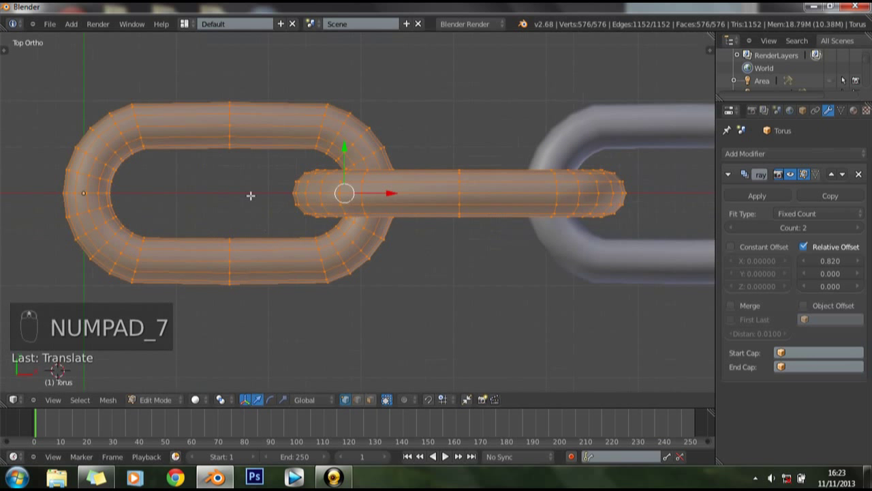
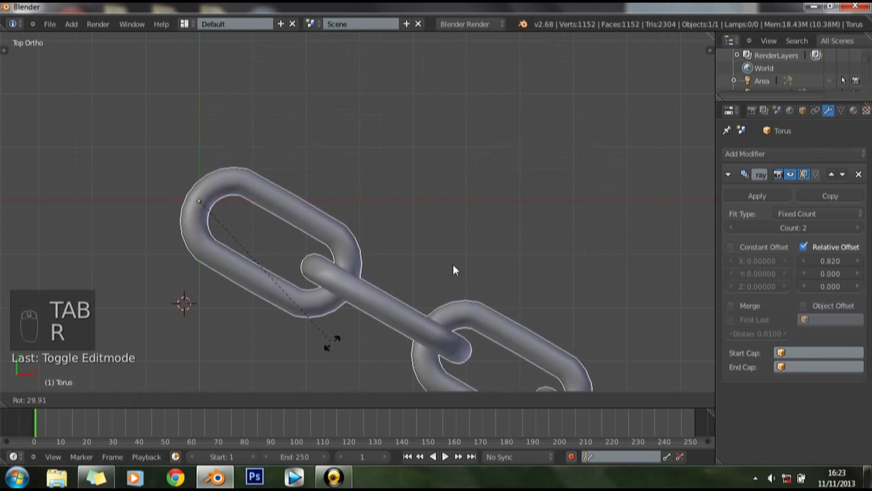
pyautogui.moveTo(488, 298); pyautogui.dragTo(490, 266)
# Step: Move the chain onto layer 1 with the TEXT and NURBS path
pyautogui.press('m')
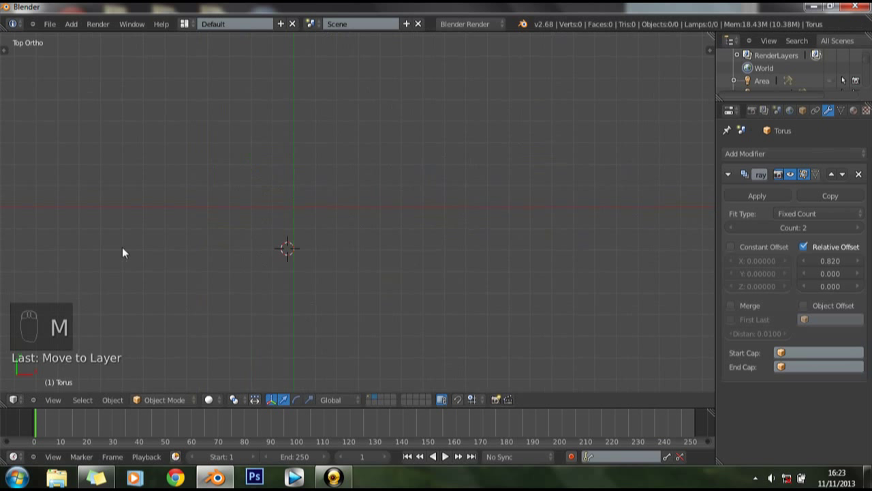
pyautogui.press('1')
pyautogui.press('1')
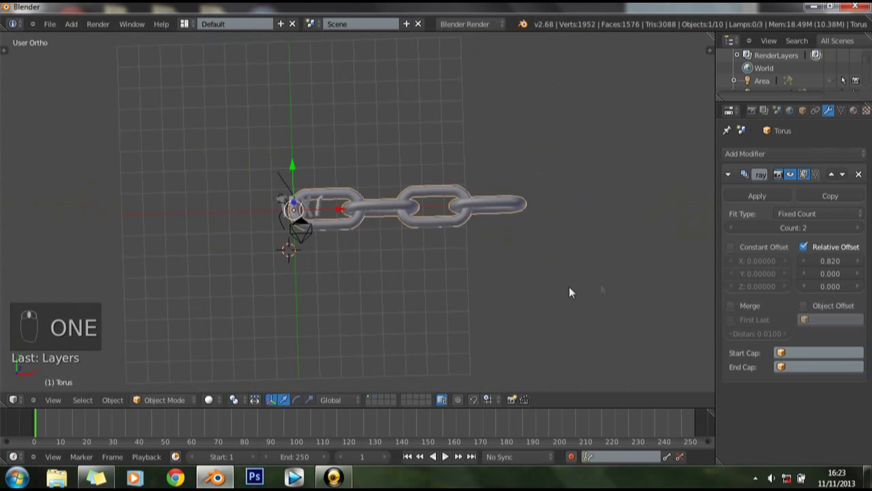
pyautogui.press('s')
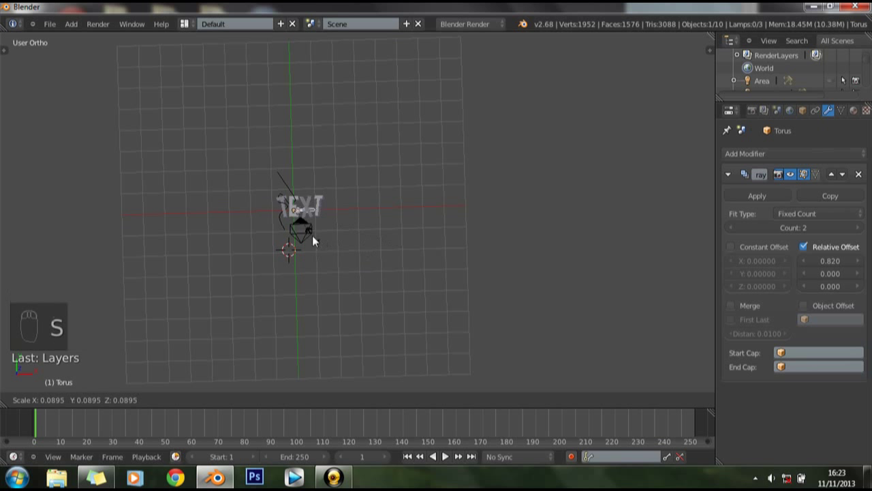
pyautogui.moveTo(316, 267); pyautogui.dragTo(323, 246)
# Step: Rotate the chain 90° so it stands upright, seen from above
pyautogui.press('KP_7')
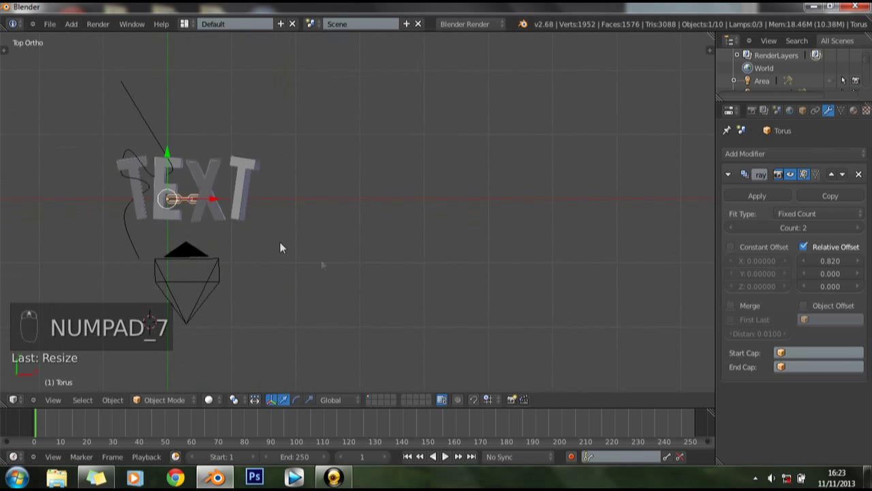
pyautogui.press('KP_7')
pyautogui.press('r')
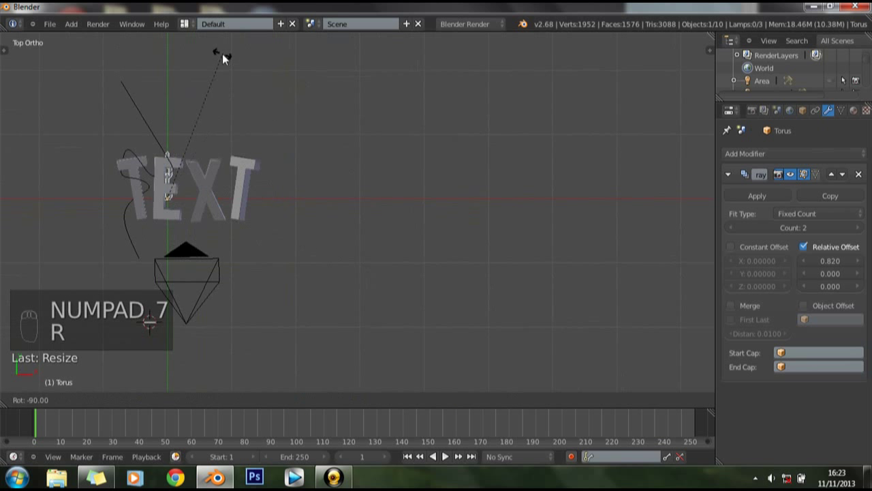
pyautogui.press('r')
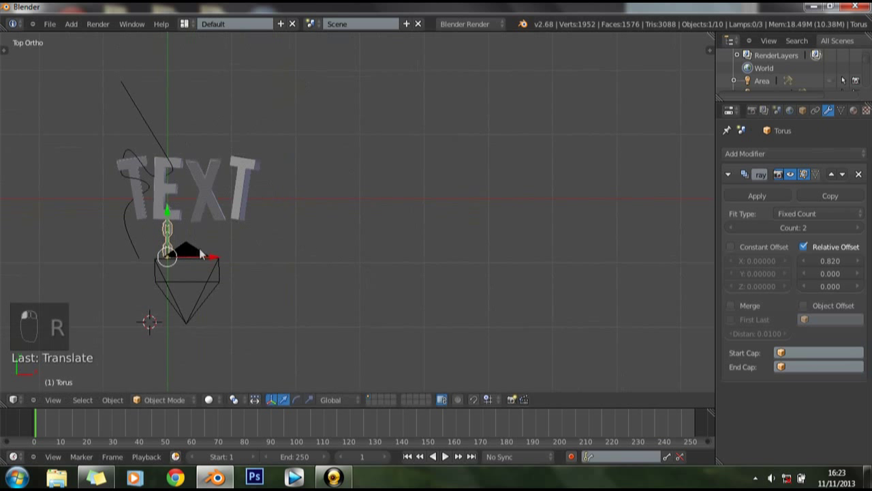
pyautogui.moveTo(193, 260); pyautogui.dragTo(160, 275)
pyautogui.moveTo(190, 20); pyautogui.dragTo(189, 20)
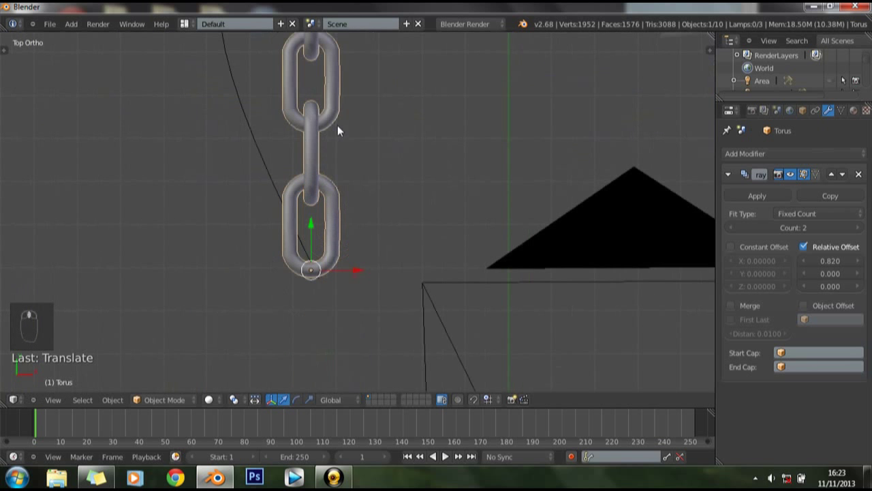
# Step: Switch to wireframe and scale the chain down small below the letter T
pyautogui.press('z')
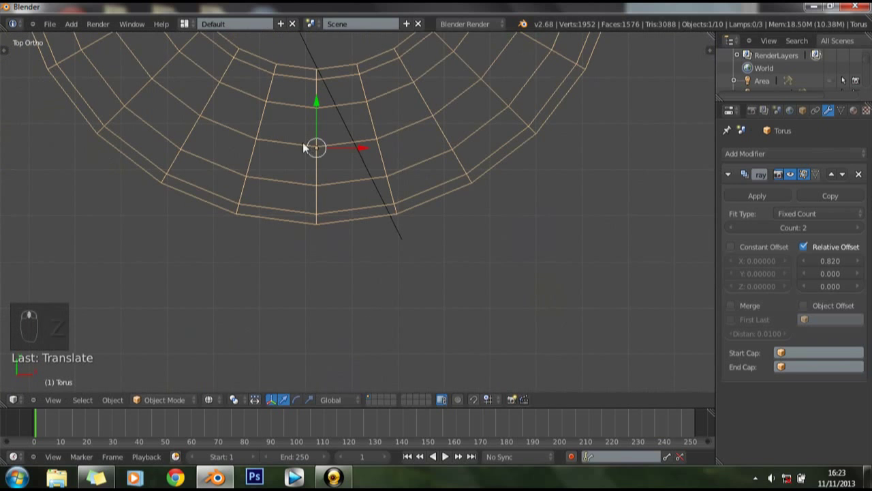
pyautogui.press('g')
pyautogui.moveTo(394, 236); pyautogui.dragTo(456, 168)
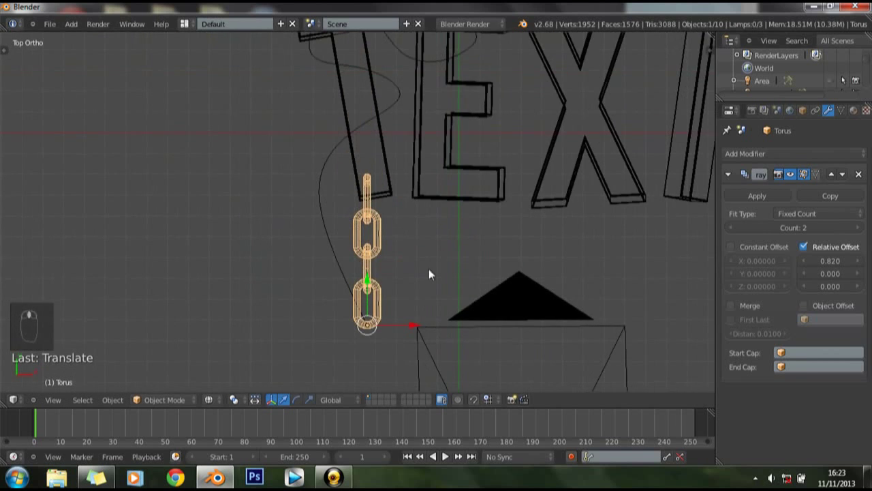
pyautogui.press('s')
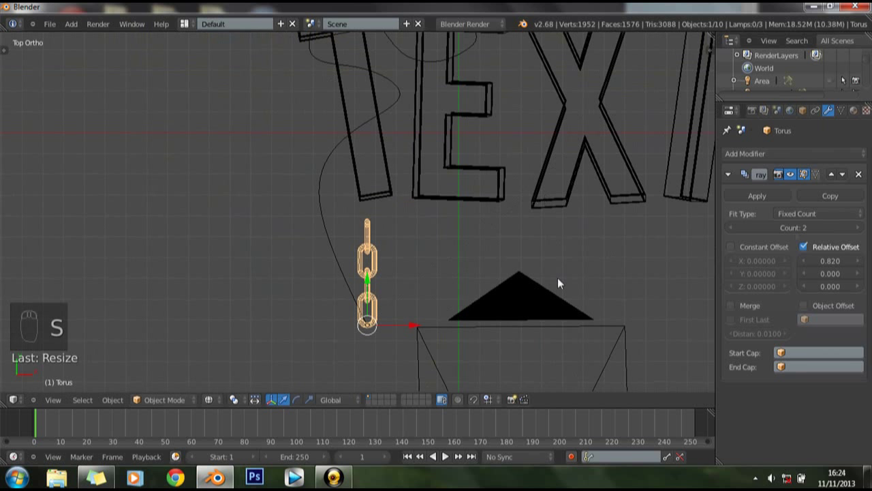
# Step: Add a Curve modifier with Object set to NurbsPath so the chain follows the path
pyautogui.moveTo(864, 223); pyautogui.dragTo(391, 102)
pyautogui.moveTo(391, 102); pyautogui.dragTo(784, 156)
pyautogui.moveTo(782, 148); pyautogui.dragTo(702, 205)
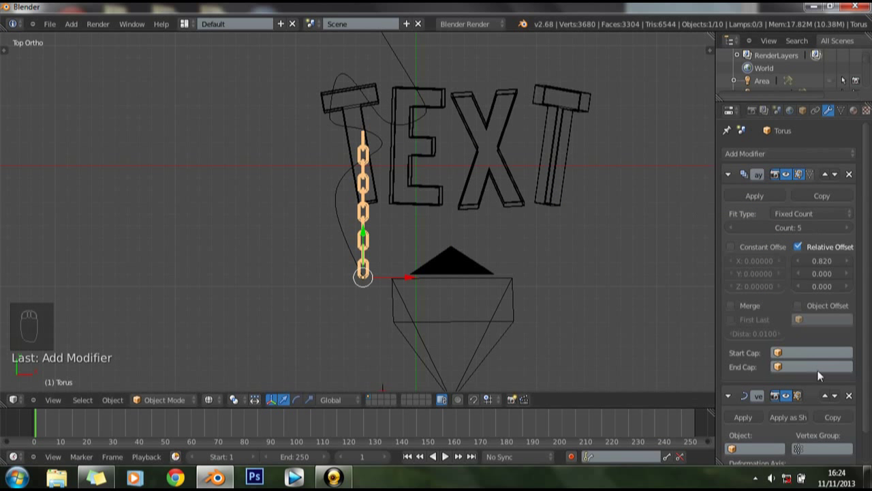
pyautogui.moveTo(368, 143); pyautogui.dragTo(380, 285)
pyautogui.moveTo(381, 276); pyautogui.dragTo(438, 204)
# Step: Raise the Array Count to 23 so the chain winds around the TEXT's first letters
pyautogui.press('z')
pyautogui.moveTo(411, 268); pyautogui.dragTo(846, 221)
pyautogui.moveTo(846, 221); pyautogui.dragTo(744, 220)
pyautogui.middleClick(744, 220)
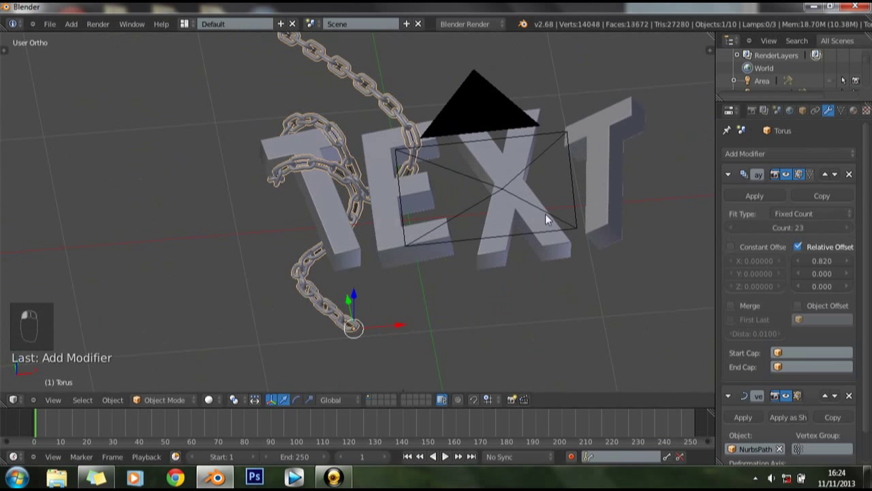
# Step: Switch to camera view, set the Array Count to 32 and render the scene
pyautogui.press('KP_0')
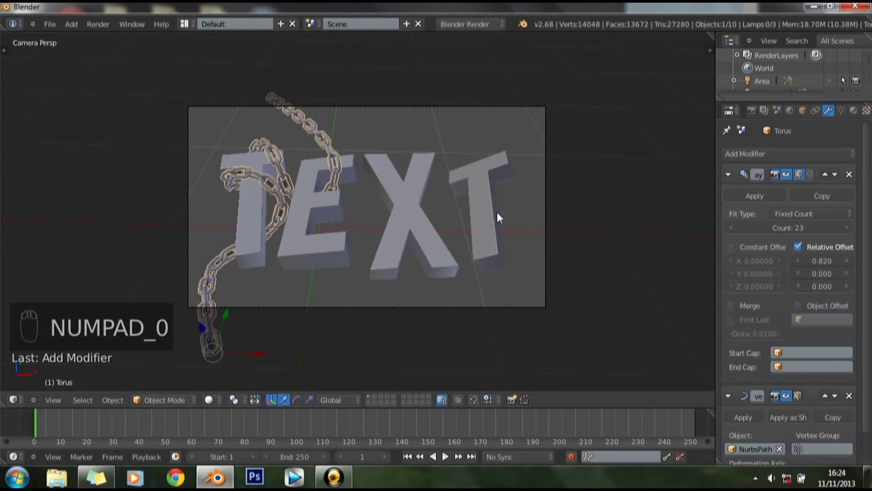
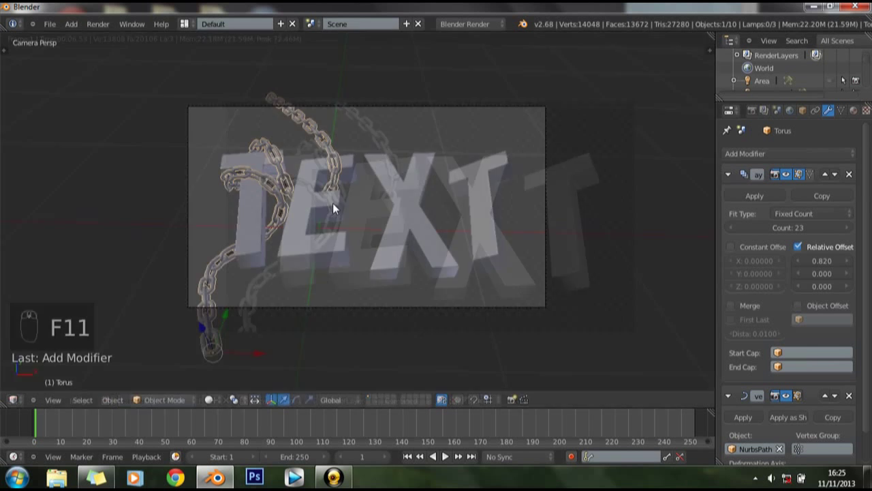
pyautogui.press('s')
pyautogui.press('s')
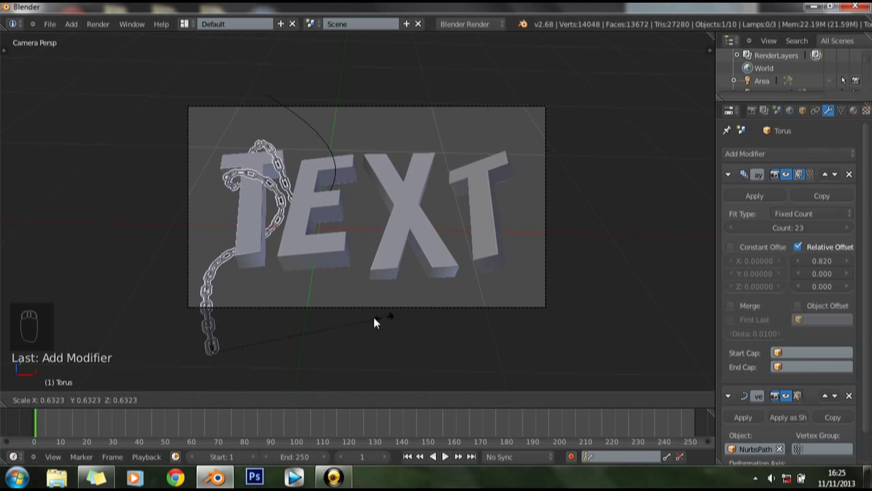
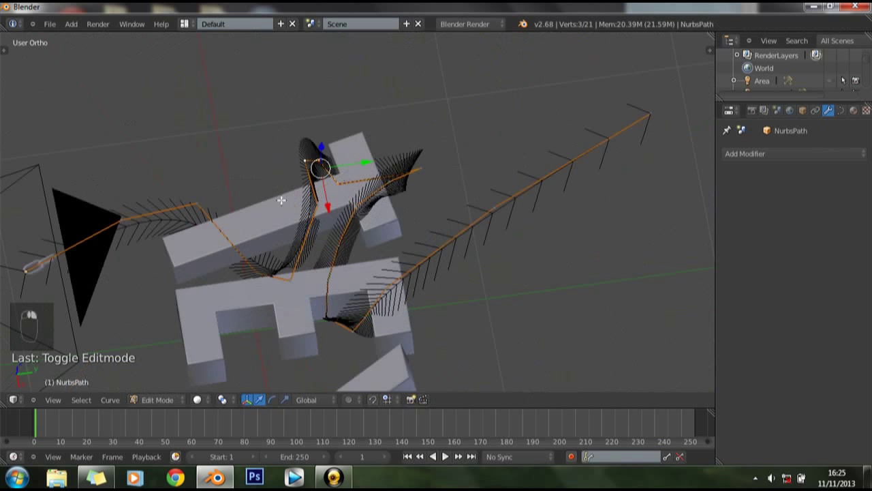
# Step: Select NurbsPath control points in top view to reshape the loop around the letter T
pyautogui.press('KP_7')
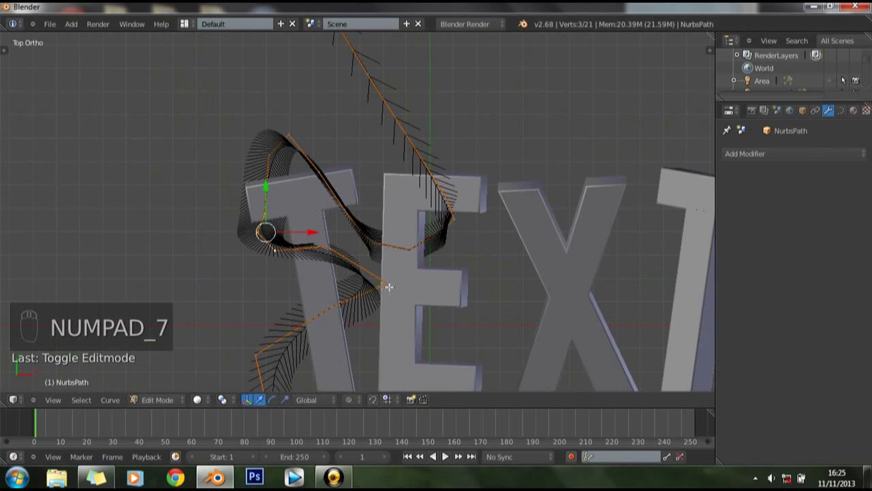
pyautogui.press('KP_7')
pyautogui.press('c')
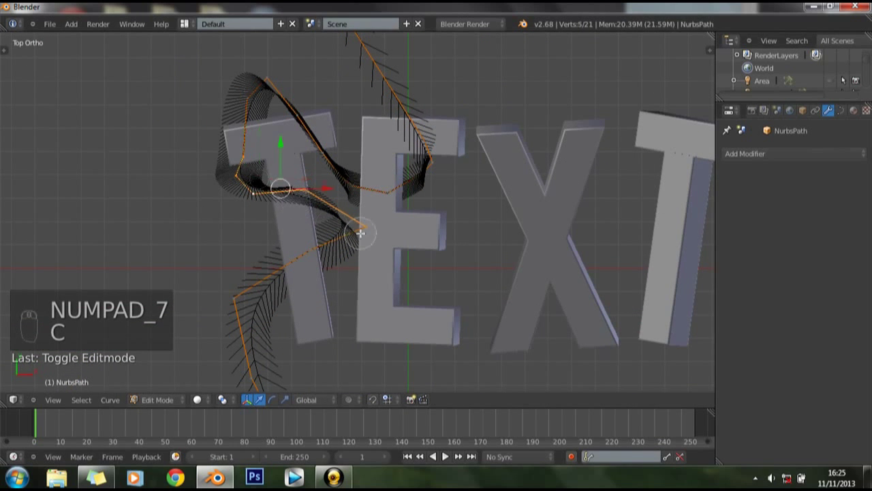
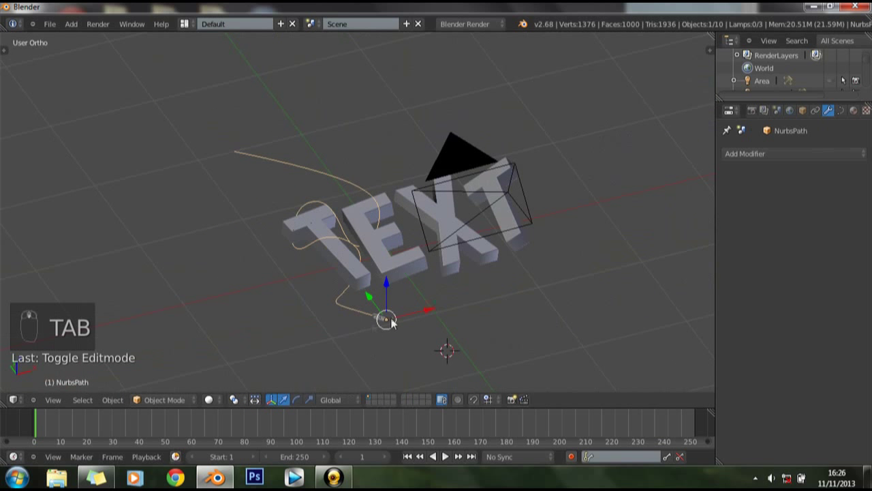
# Step: Select the 32-link chain and view it through the camera following the reshaped path
pyautogui.moveTo(377, 320); pyautogui.dragTo(786, 183)
pyautogui.moveTo(789, 177); pyautogui.dragTo(582, 153)
pyautogui.moveTo(583, 153); pyautogui.dragTo(465, 147)
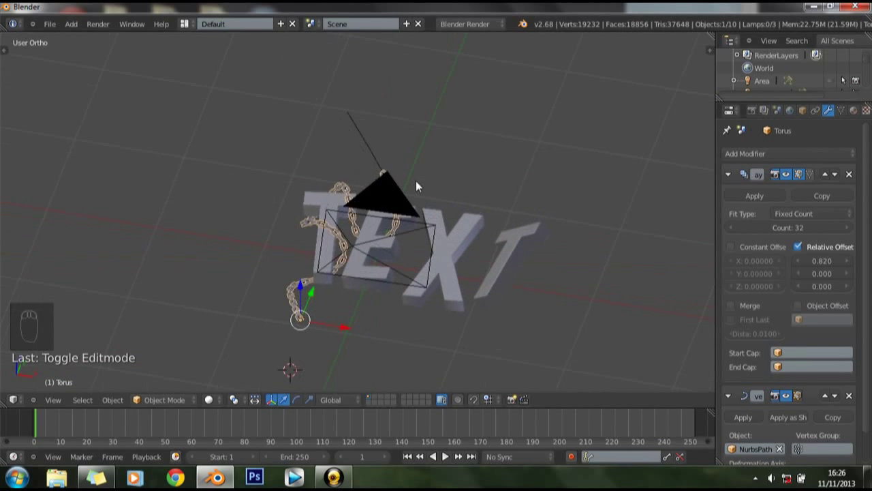
pyautogui.press('KP_0')
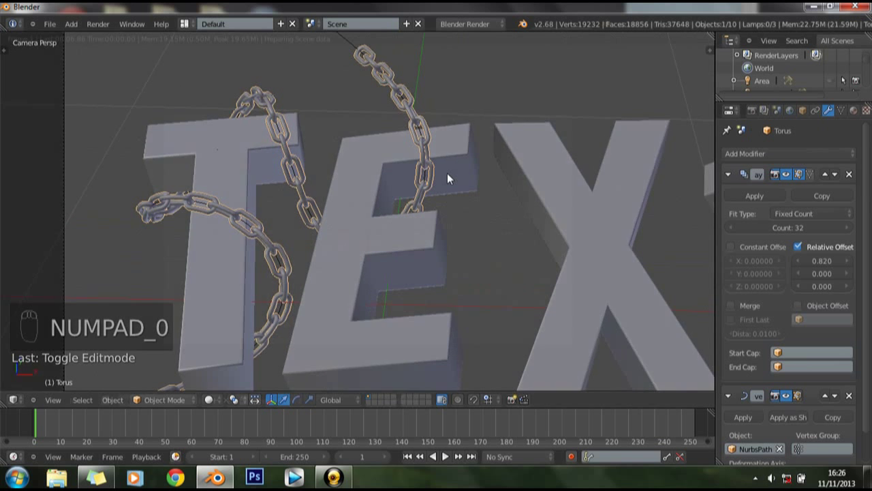